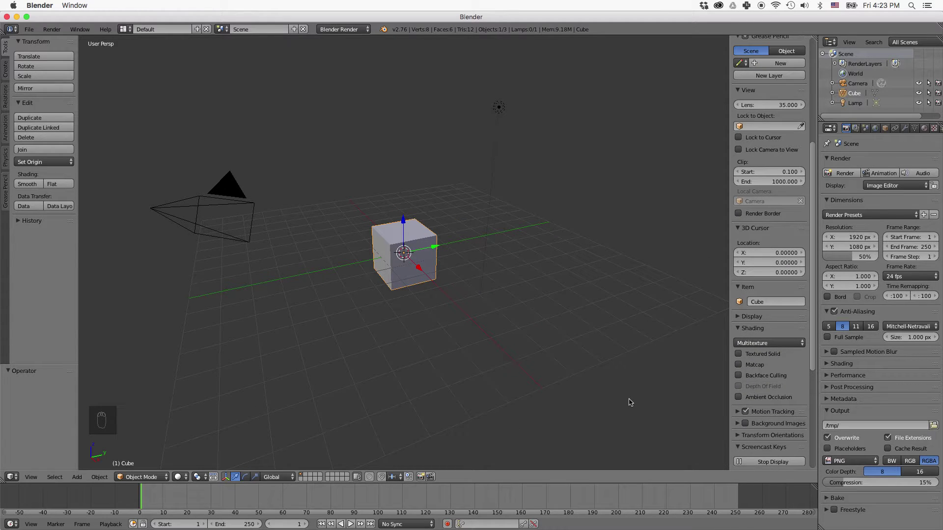
- Hide the side panel and enter Edit Mode to stretch the cube into a tall pedestal
key("n")
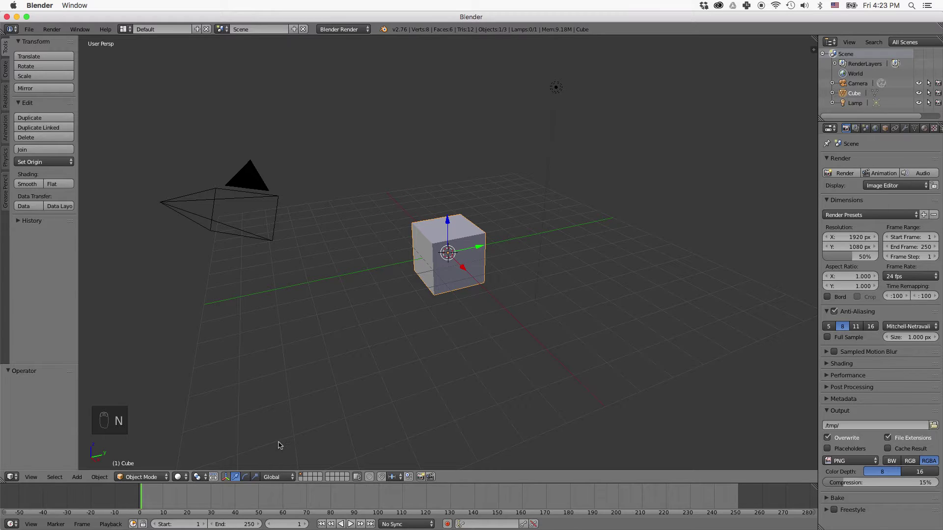
key("Tab")
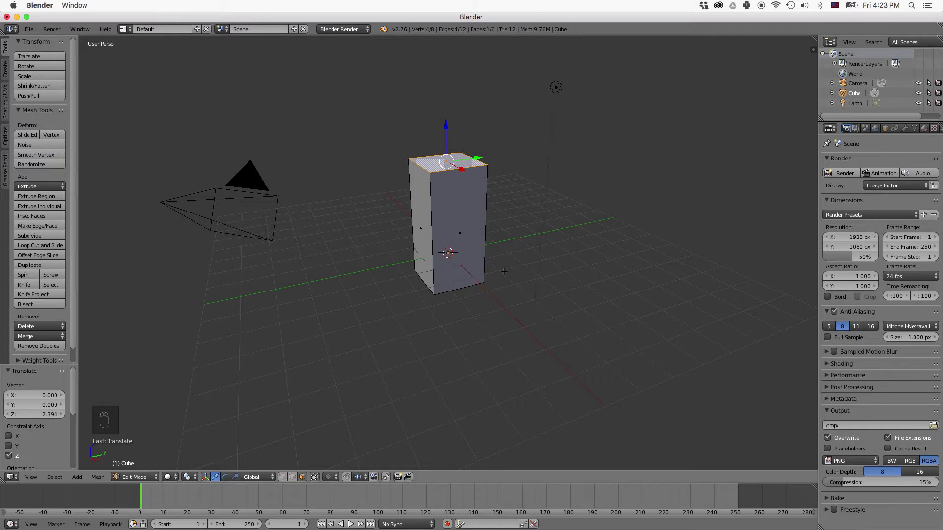
- Add a monkey head above the pedestal and scale it down to about 0.725
key("Tab")
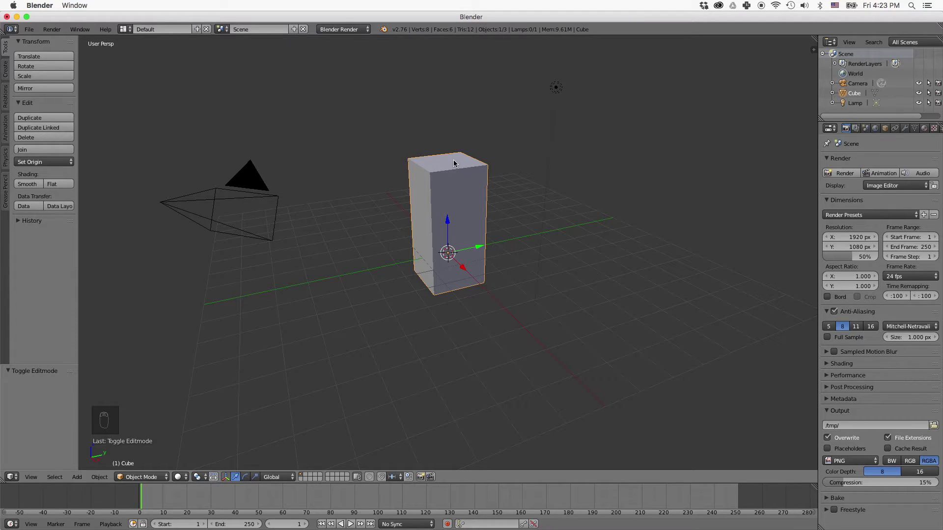
key("shift+a")
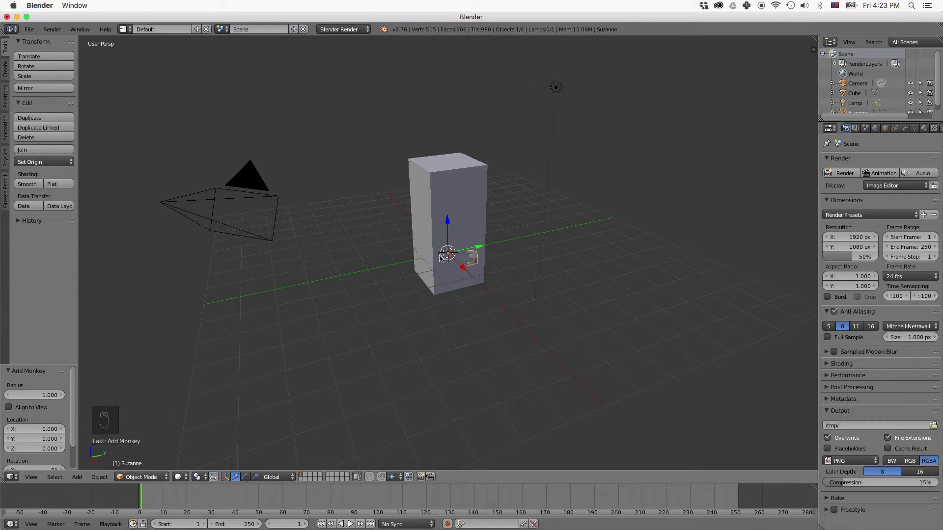
left_click_drag(451, 225, 447, 113)
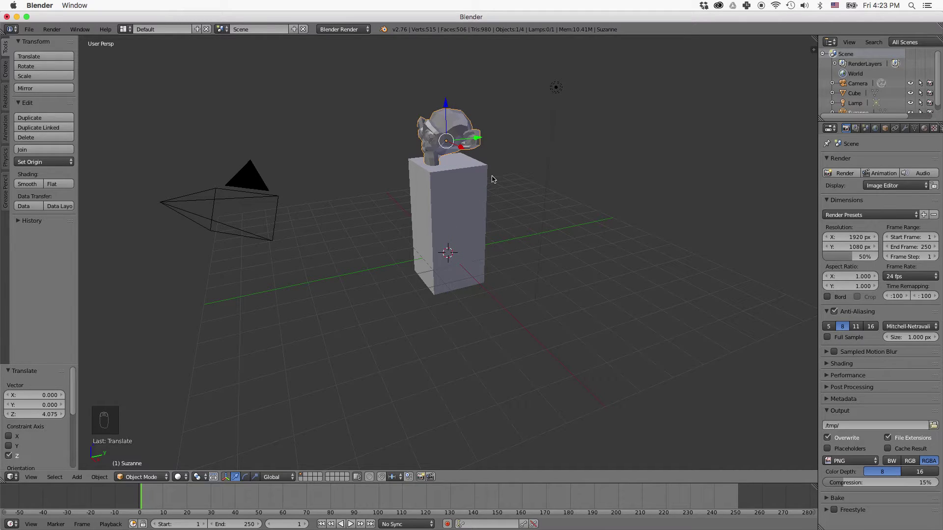
key("s")
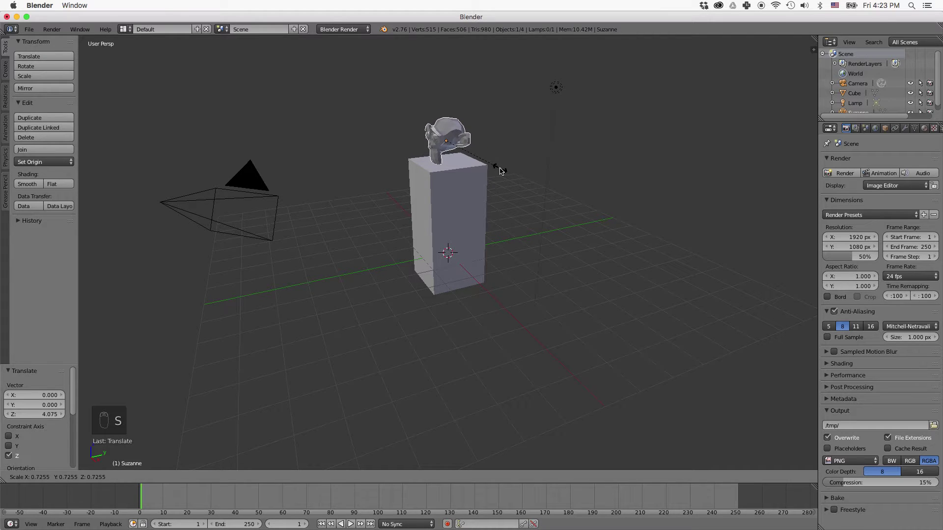
left_click_drag(503, 171, 509, 179)
- In right orthographic view, tilt the monkey head back and lower it onto the pedestal
key("KP_3")
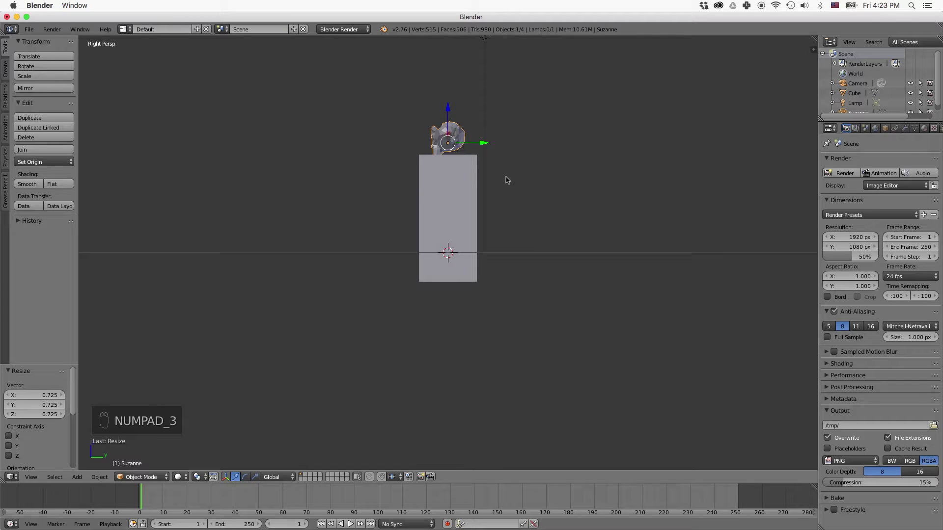
key("KP_5")
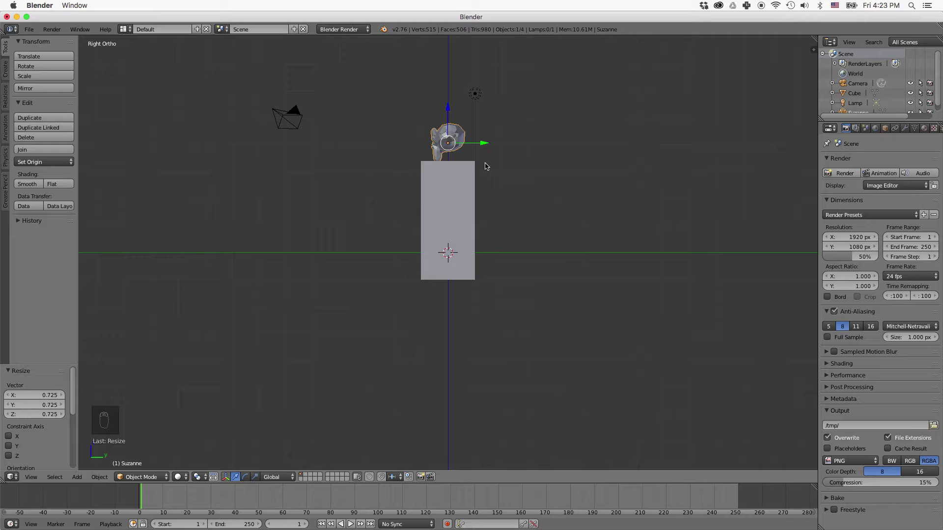
key("r")
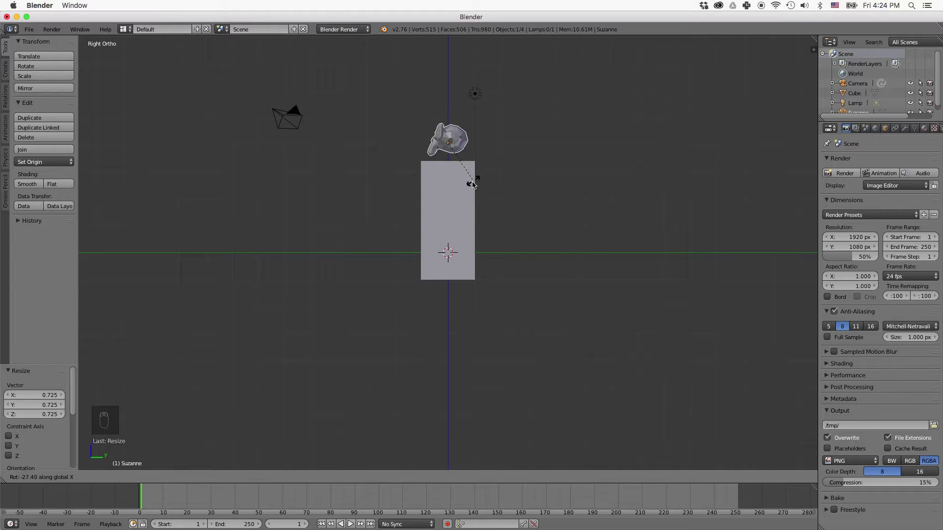
left_click_drag(471, 185, 451, 112)
left_click_drag(452, 120, 489, 156)
left_click_drag(489, 156, 571, 174)
left_click_drag(571, 175, 577, 175)
left_click_drag(577, 175, 558, 187)
left_click_drag(558, 187, 528, 183)
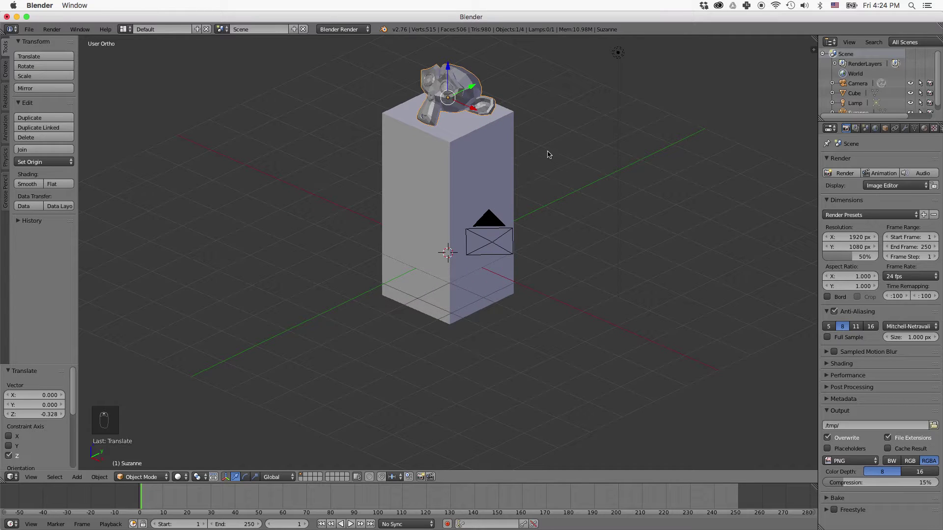
- Switch the render engine to Cycles Render
left_click_drag(559, 163, 623, 207)
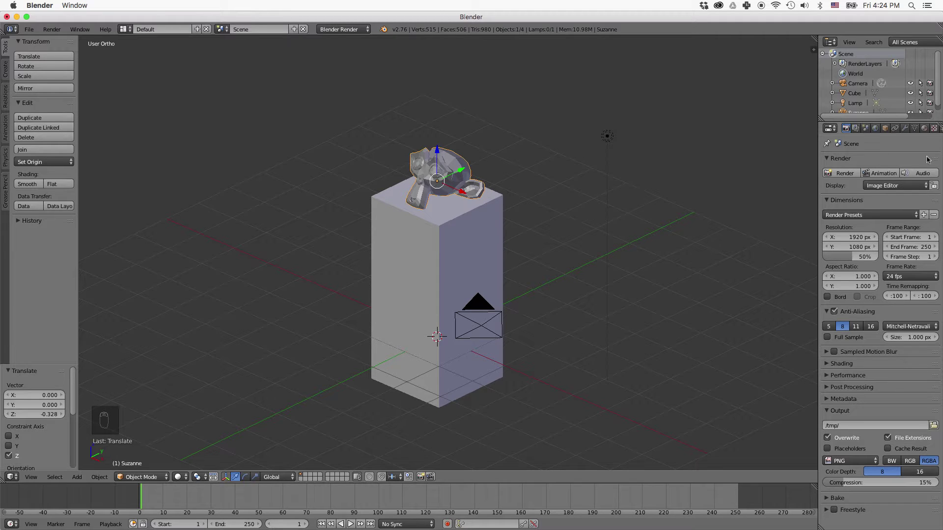
left_click_drag(927, 128, 872, 194)
left_click_drag(872, 194, 349, 32)
- Give the monkey head a new node-based material with a reddish-brown diffuse colour
left_click_drag(347, 29, 827, 216)
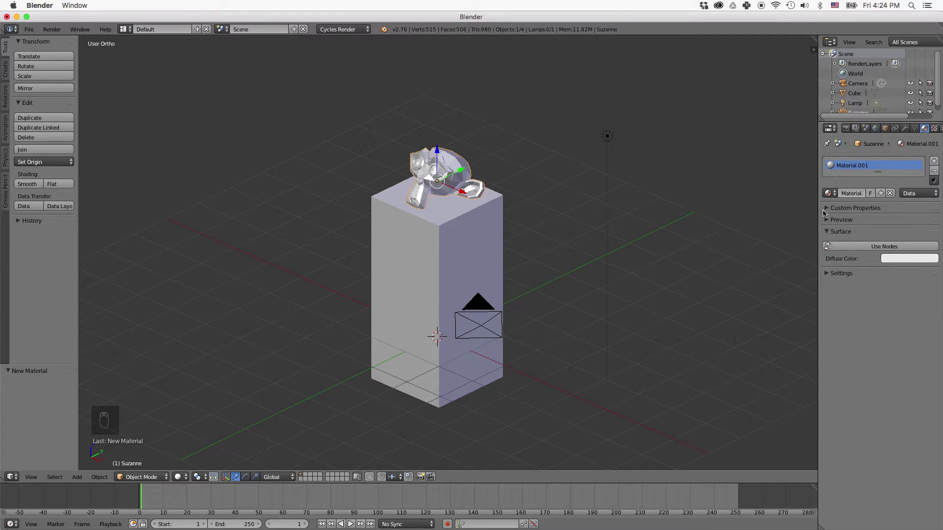
left_click_drag(870, 251, 883, 159)
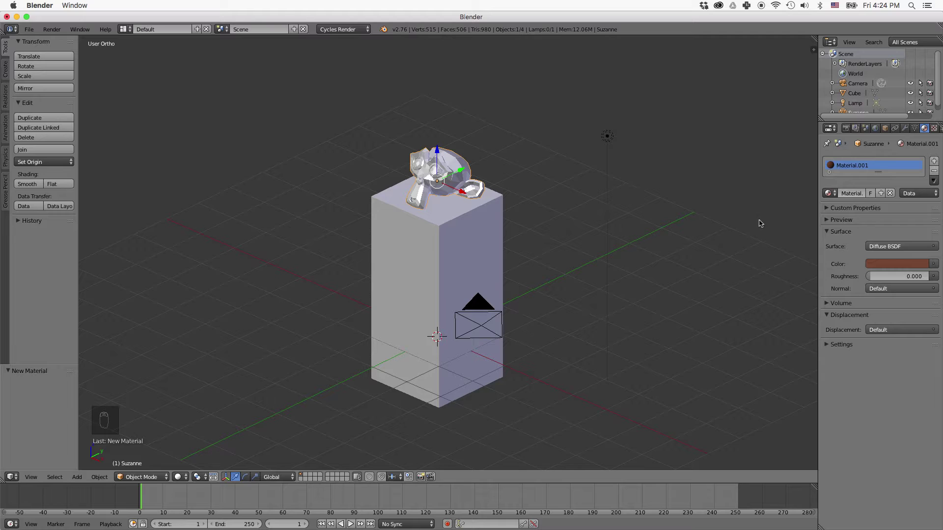
left_click_drag(850, 131, 632, 266)
- Look through the camera, lock it to the view, and reframe the shot on the pedestal
key("KP_0")
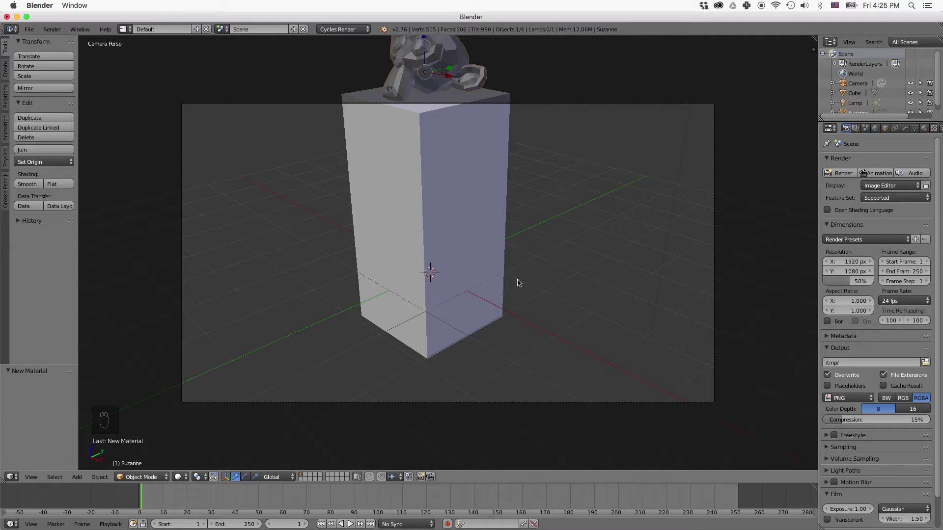
key("n")
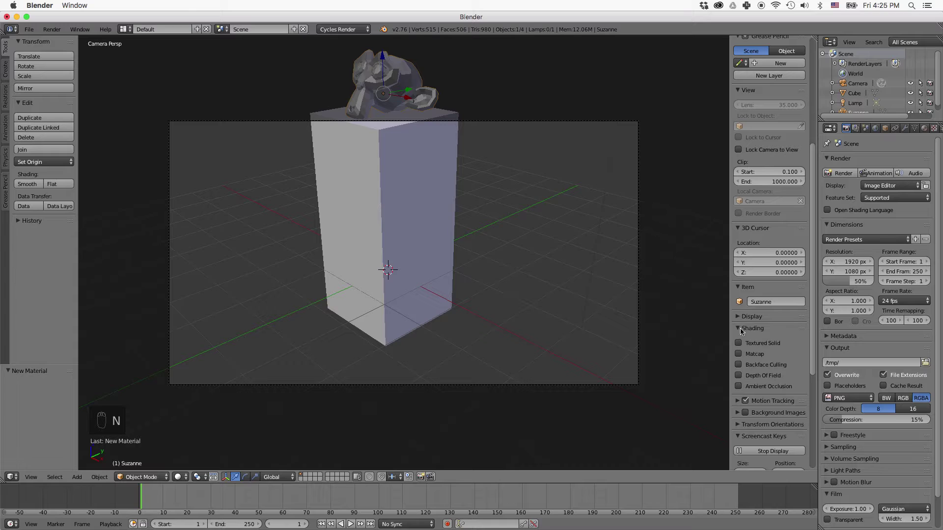
left_click_drag(777, 273, 486, 254)
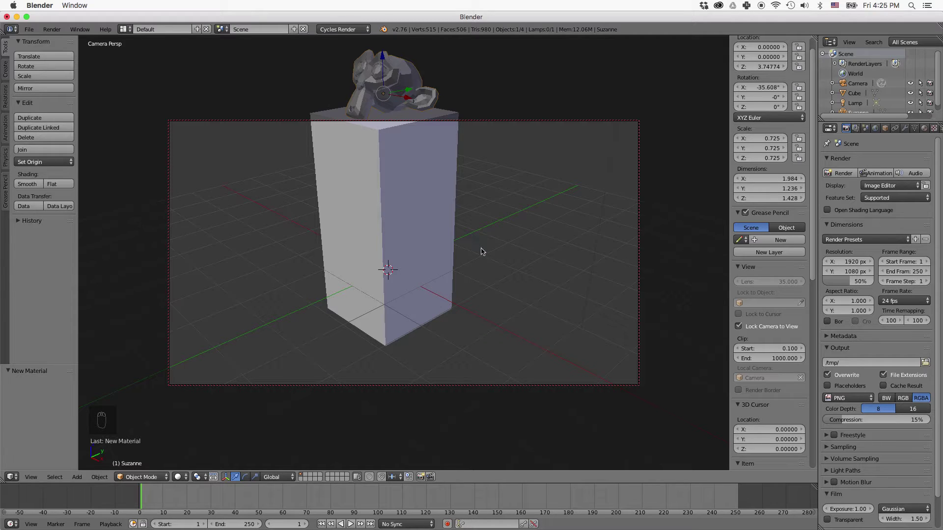
middle_click(484, 255)
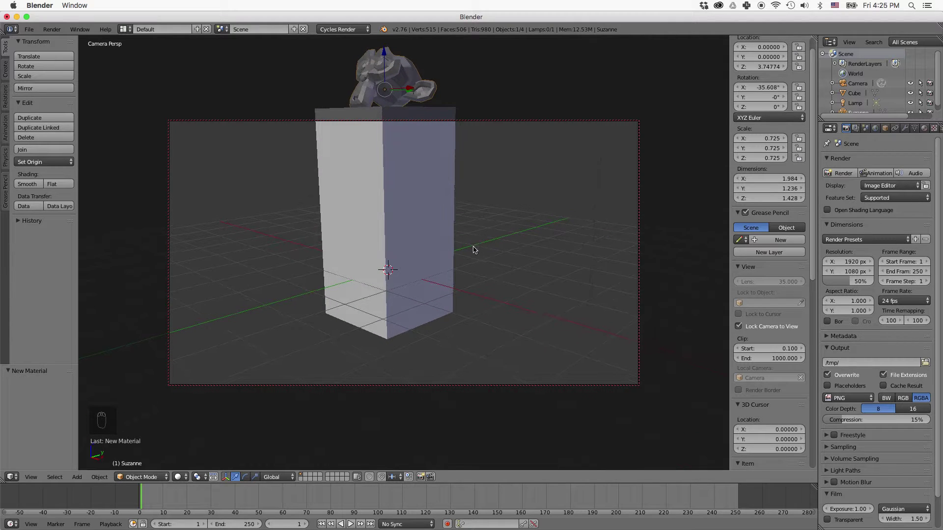
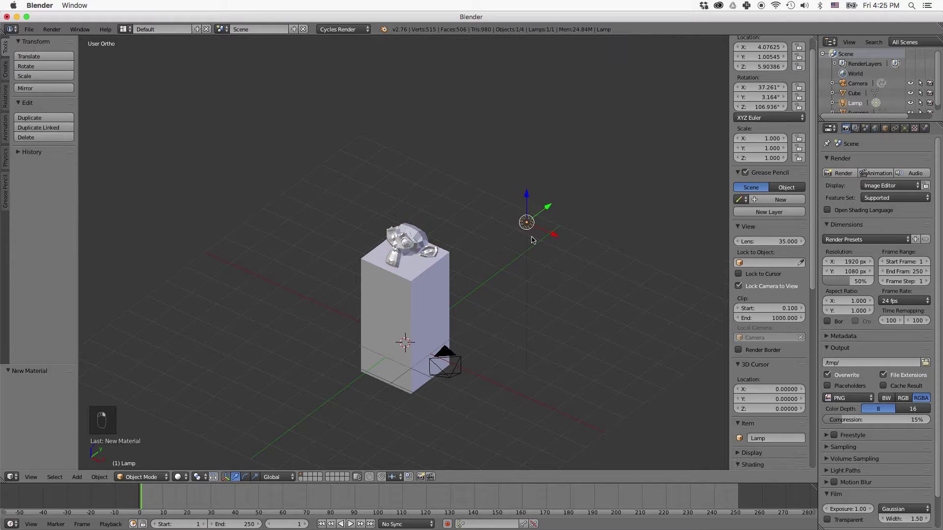
- Delete the lamp and add a circle raised high above the pedestal
key("x")
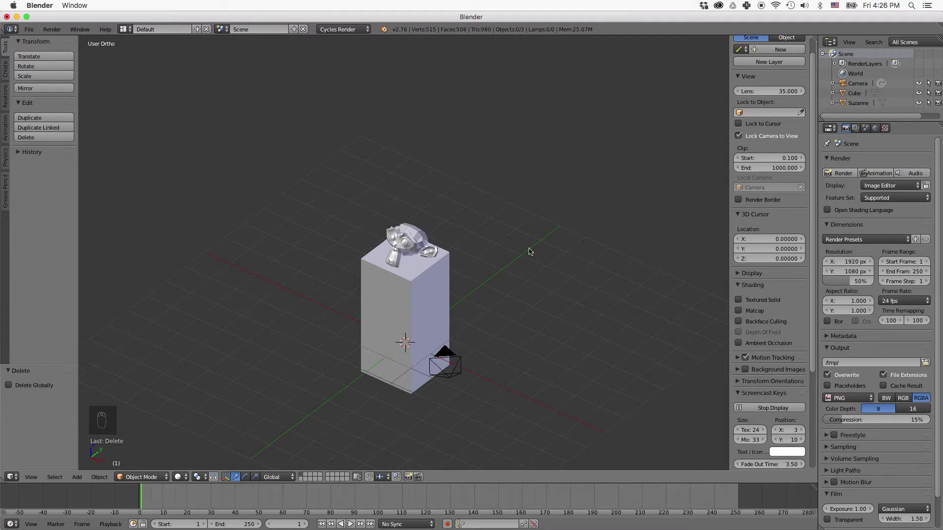
key("shift+a")
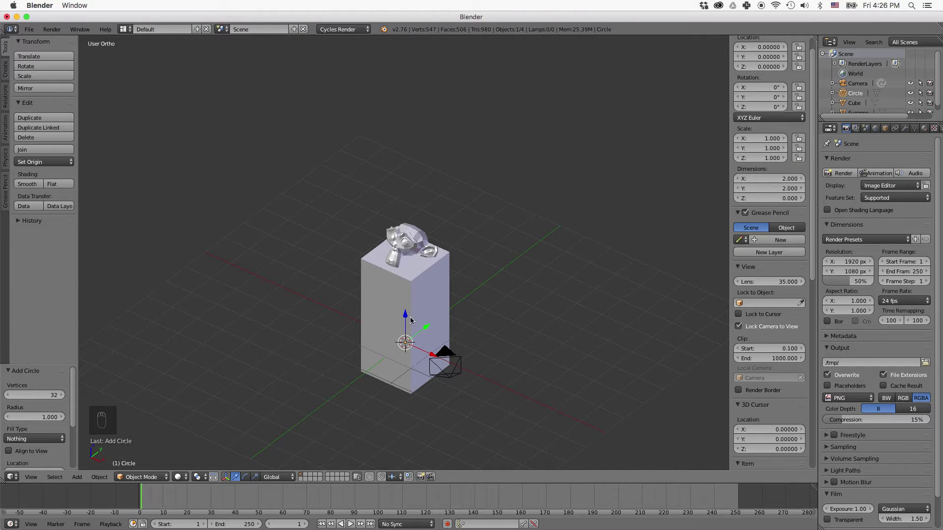
left_click_drag(409, 316, 413, 191)
left_click_drag(413, 192, 416, 92)
left_click_drag(481, 247, 419, 83)
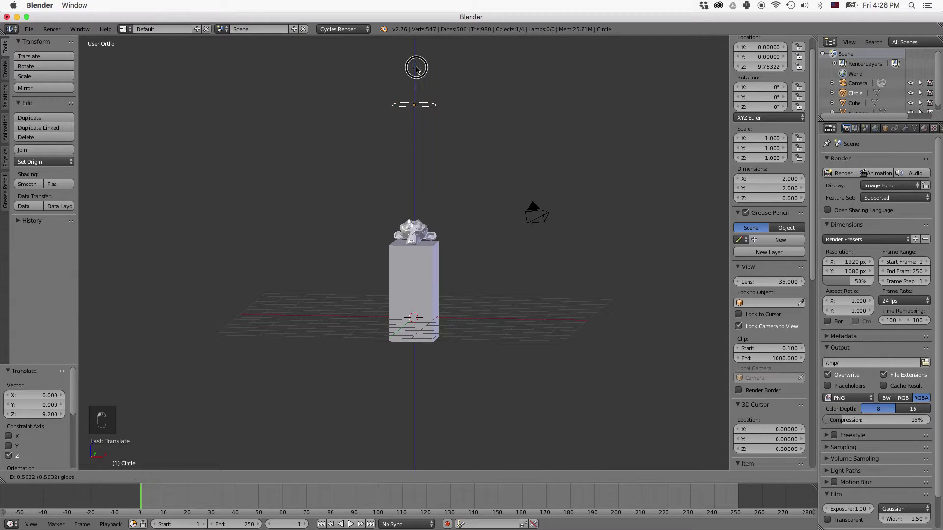
left_click_drag(420, 50, 468, 99)
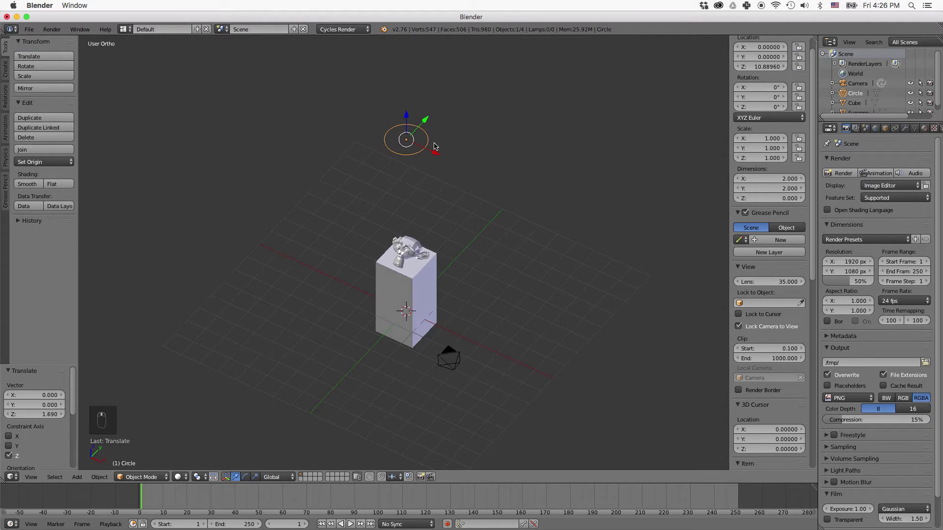
- Fill the circle with a face to make a solid disc
key("Tab")
key("f")
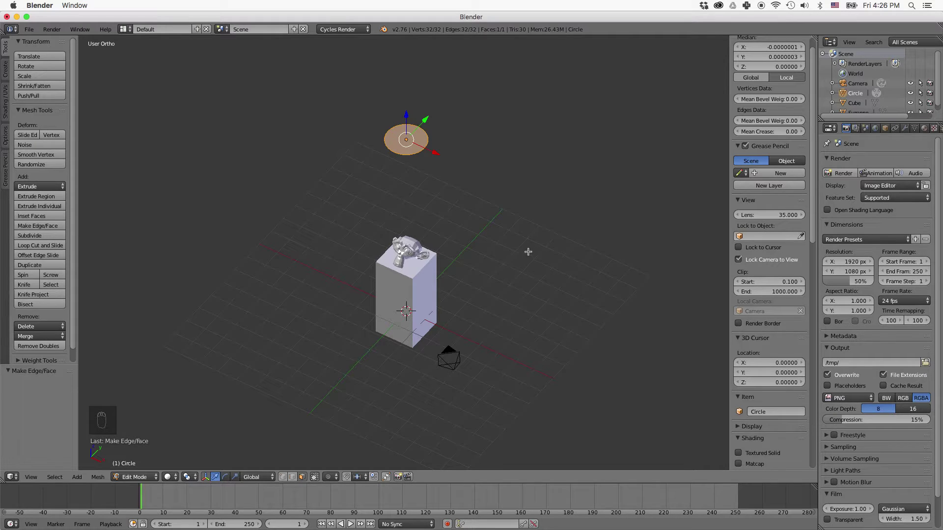
- Give the disc a new material and set its surface shader to Emission
key("Tab")
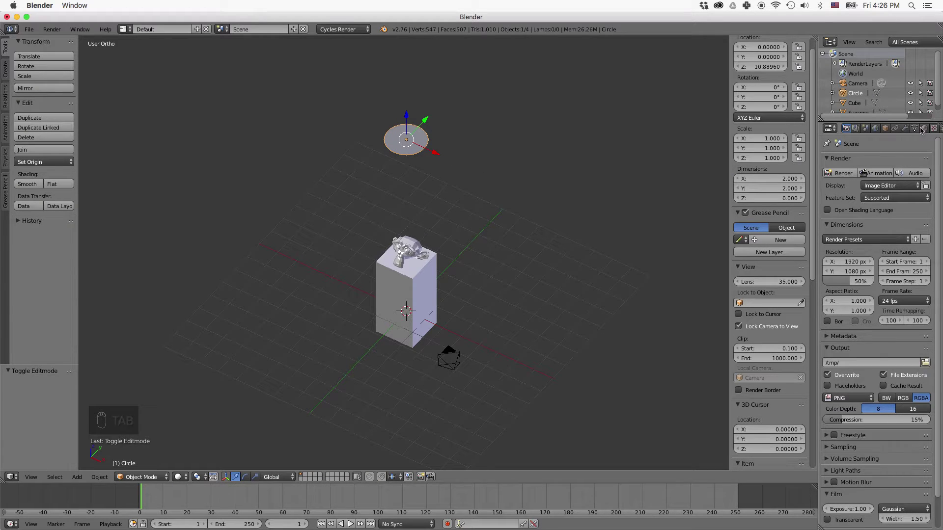
left_click_drag(925, 129, 892, 264)
left_click_drag(885, 249, 836, 382)
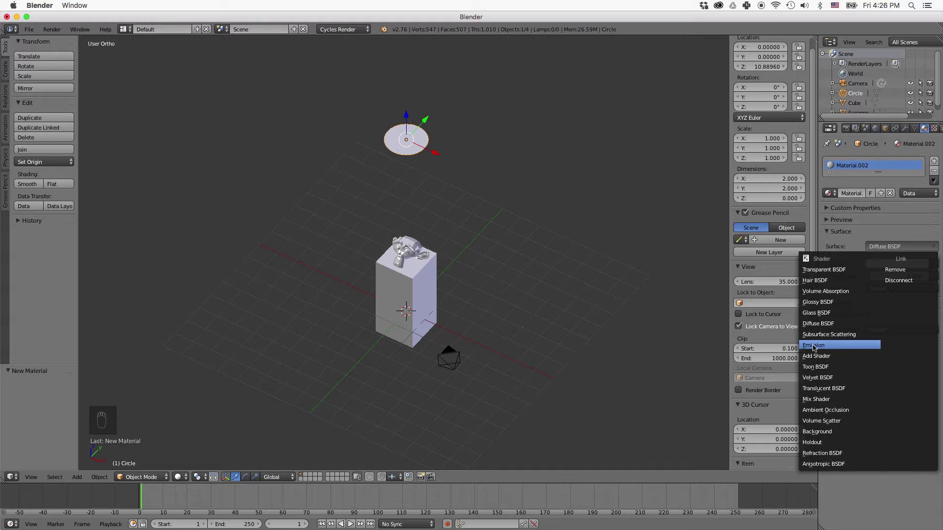
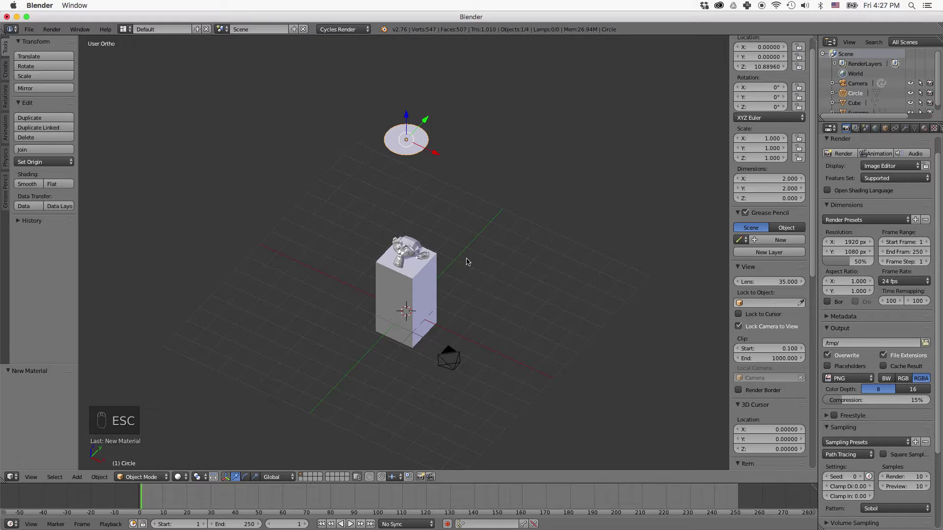
- Dolly the camera back so the pedestal and monkey sit small in frame
key("KP_0")
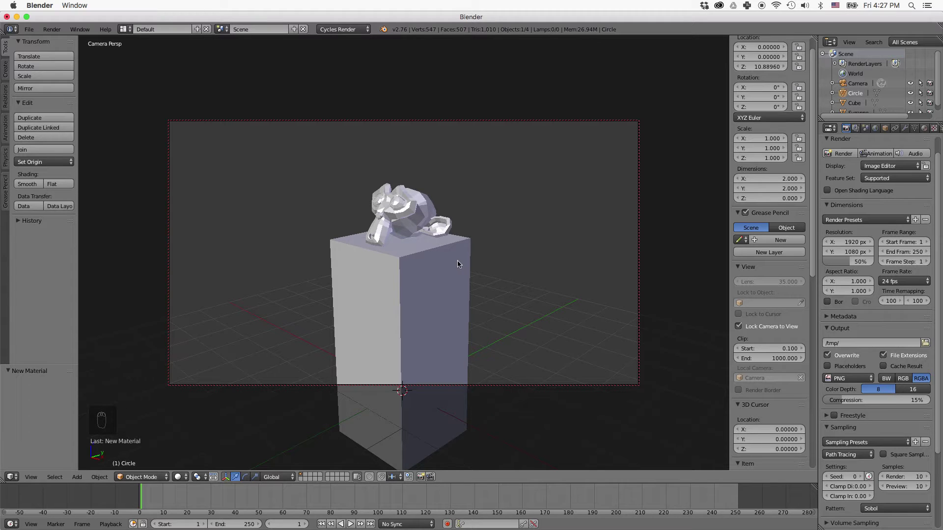
left_click_drag(461, 264, 472, 262)
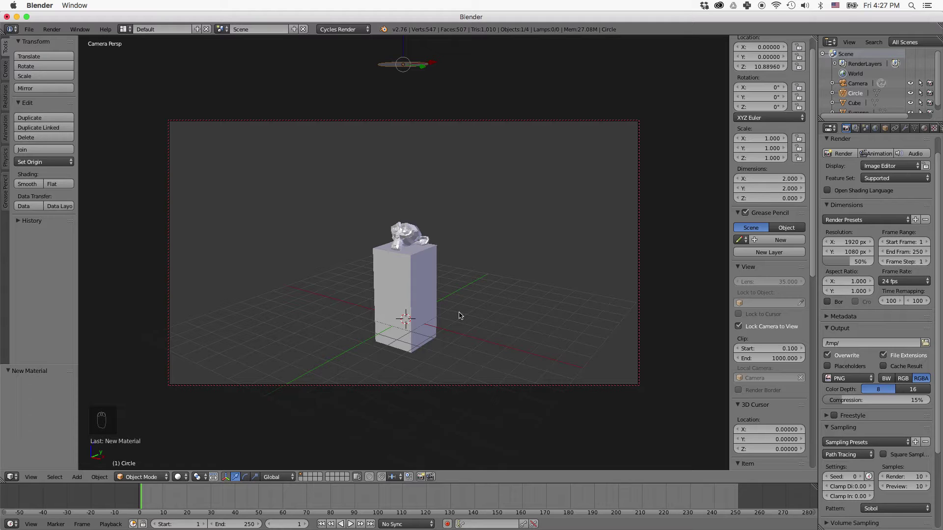
- Add a Path curve and, in top view, rotate it about 73° and slide it past the pedestal
key("KP_1")
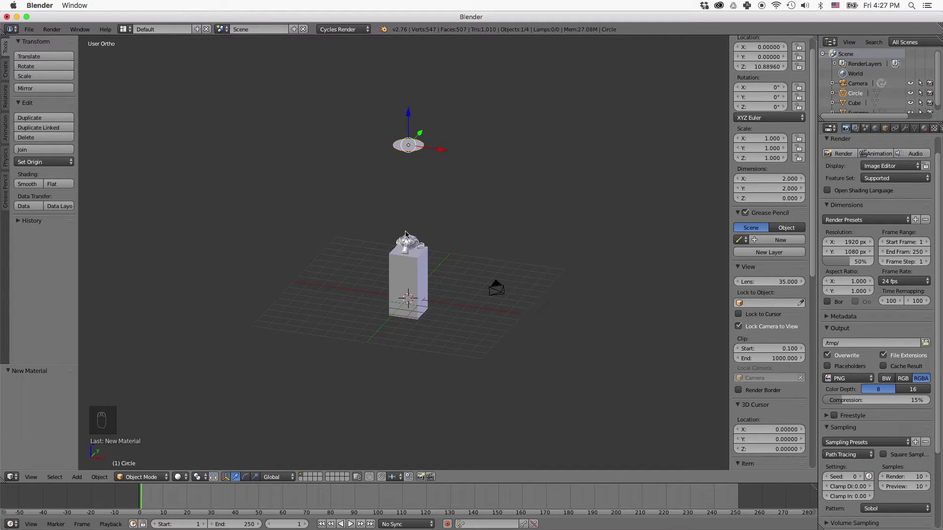
key("shift+a")
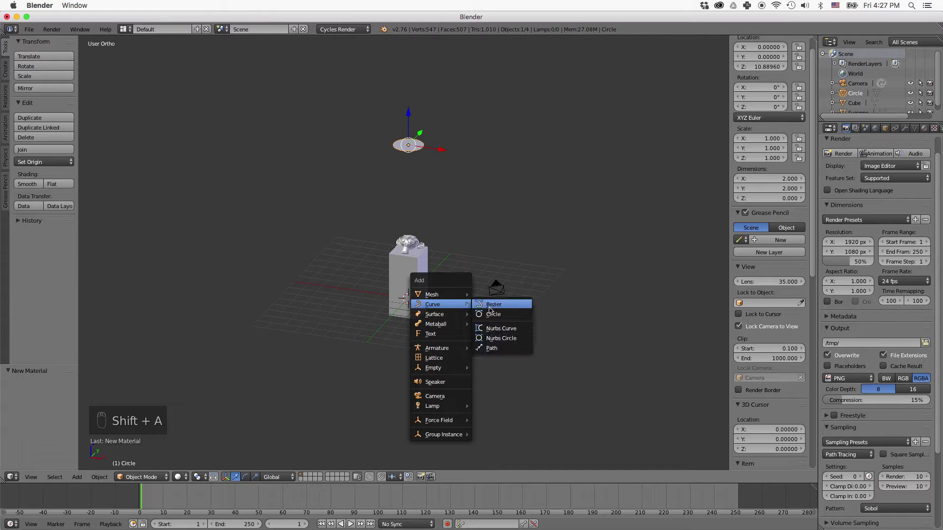
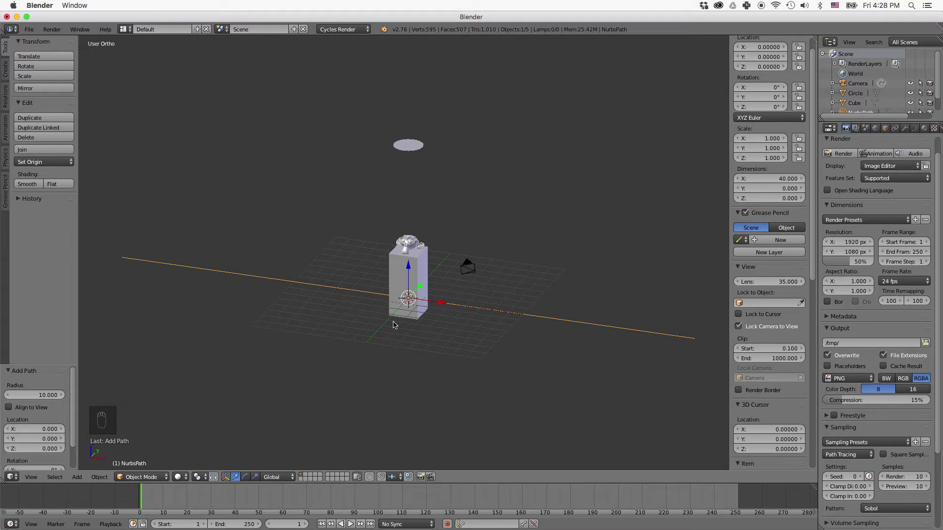
key("KP_7")
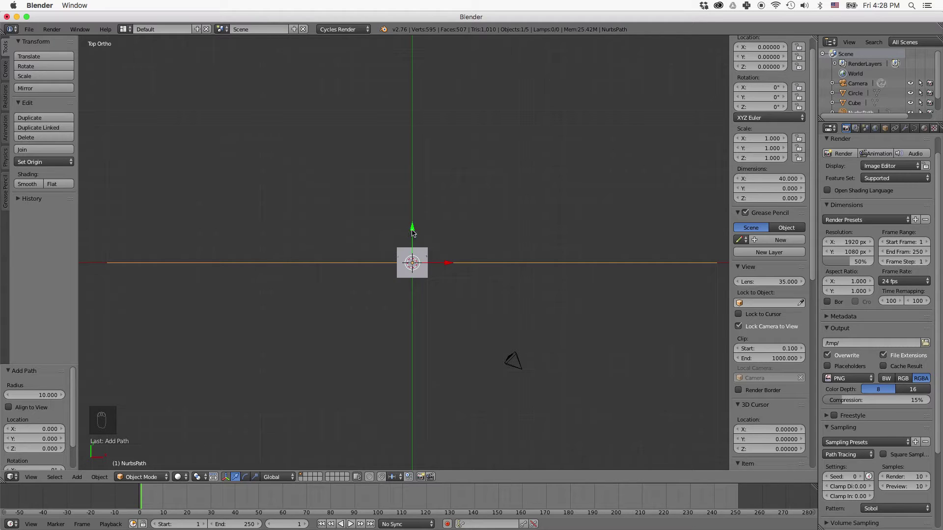
left_click_drag(415, 233, 420, 162)
middle_click(421, 163)
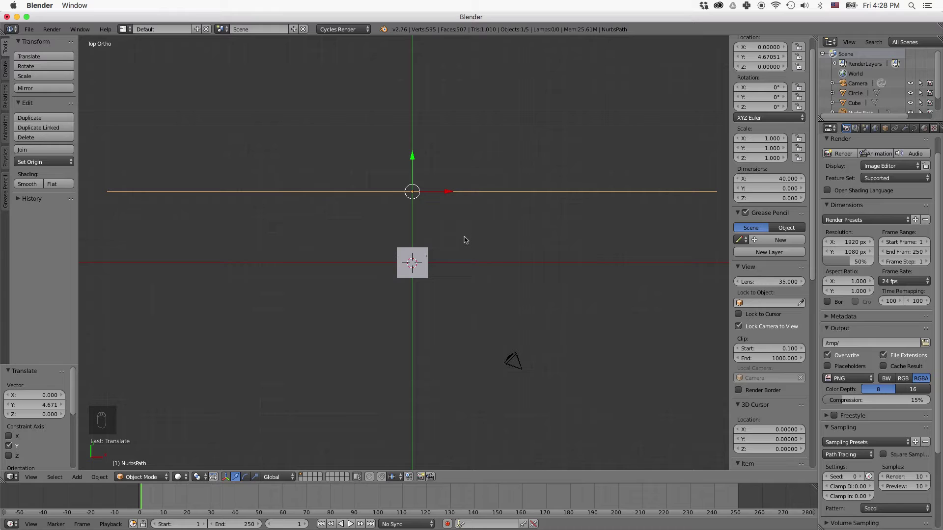
key("r")
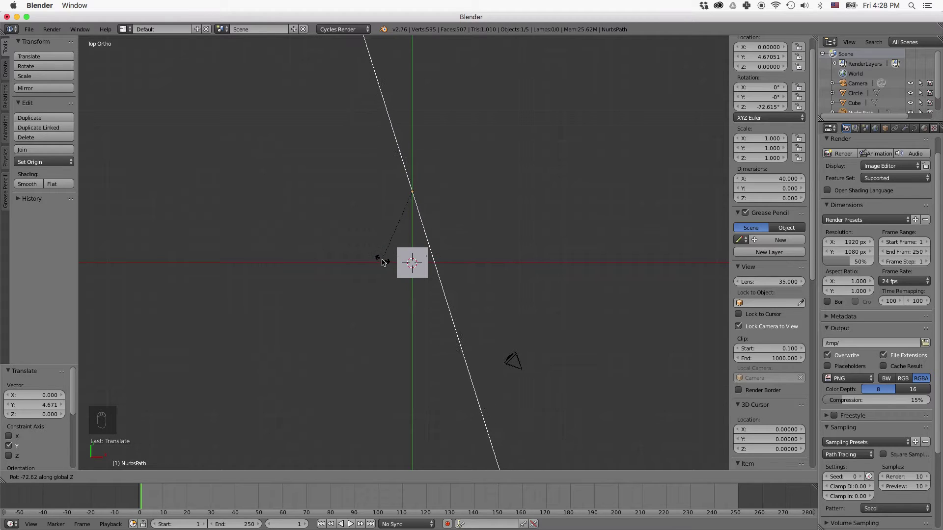
left_click_drag(385, 260, 423, 90)
left_click_drag(453, 121, 483, 124)
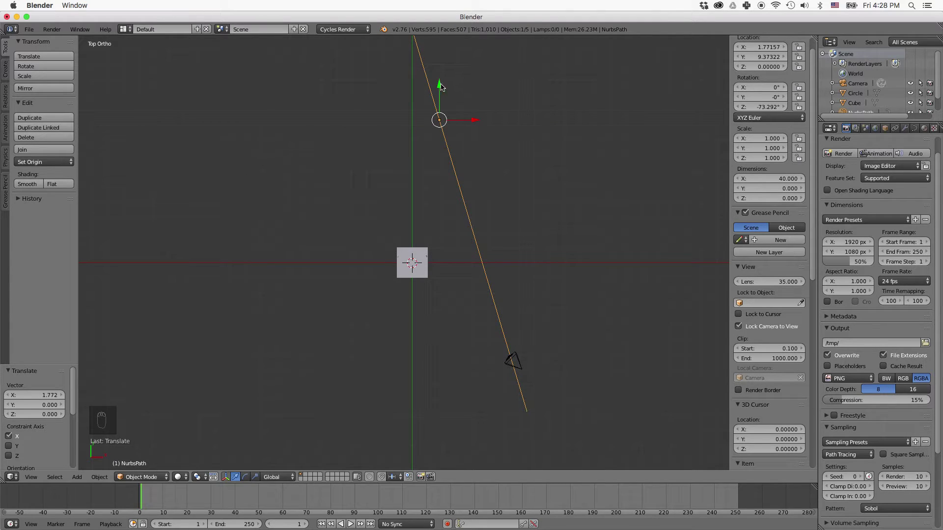
left_click_drag(443, 87, 466, 148)
left_click(463, 148)
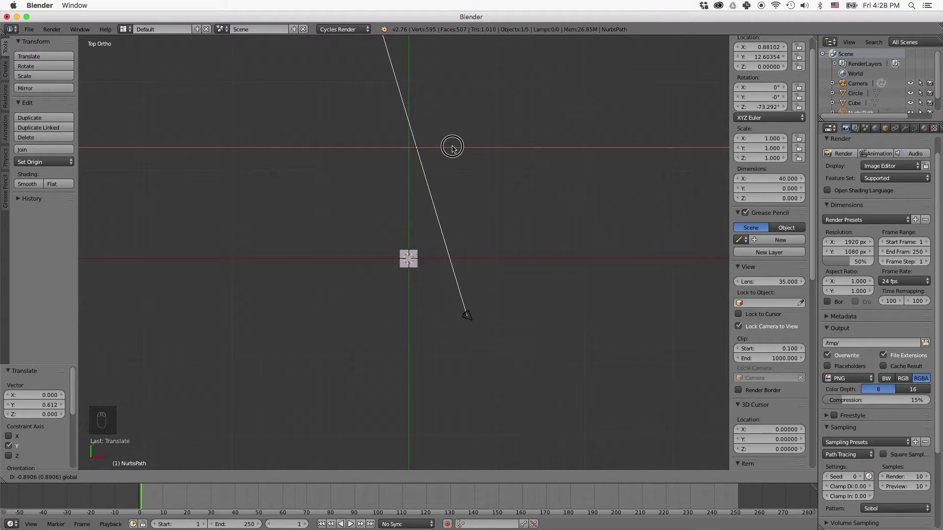
- Raise the path above the ground and enter Edit Mode on its points
left_click_drag(461, 161, 506, 324)
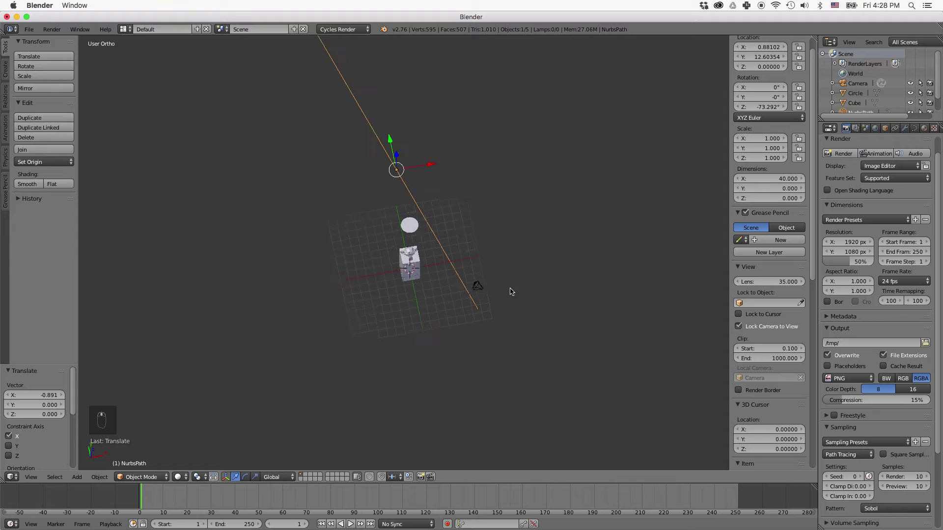
middle_click(505, 297)
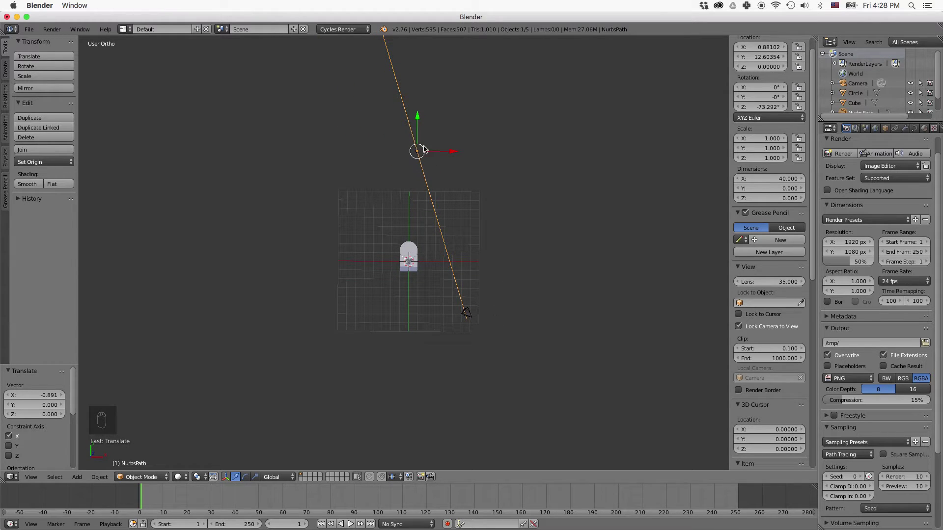
left_click_drag(457, 209, 386, 189)
left_click_drag(386, 189, 391, 159)
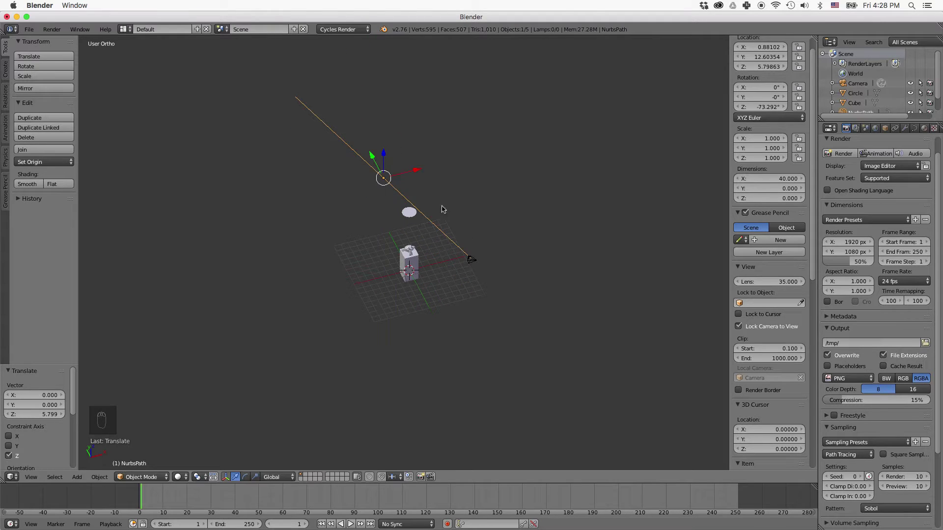
left_click_drag(512, 230, 550, 212)
key("Tab")
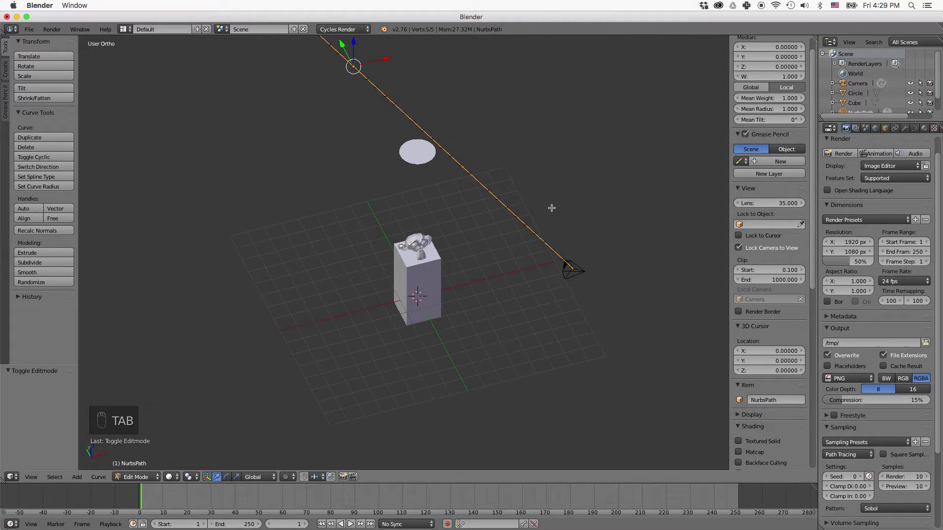
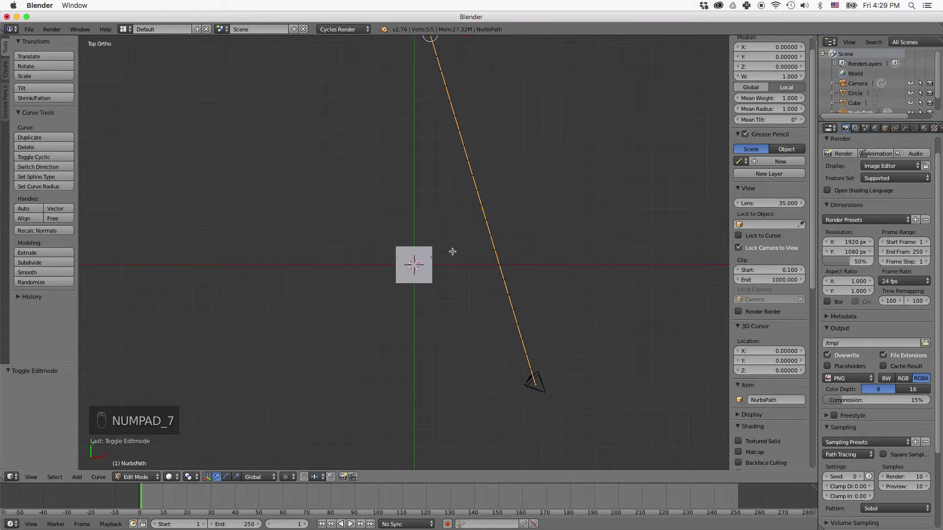
key("Tab")
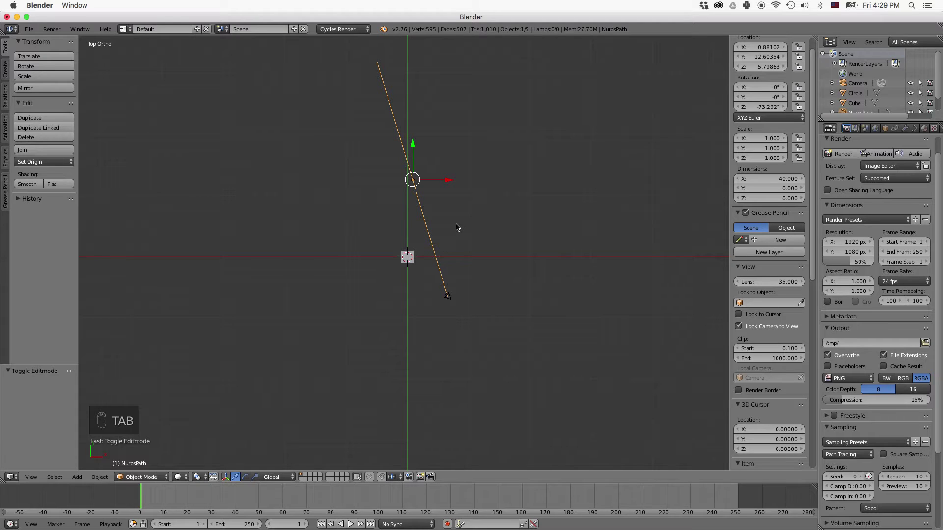
key("r")
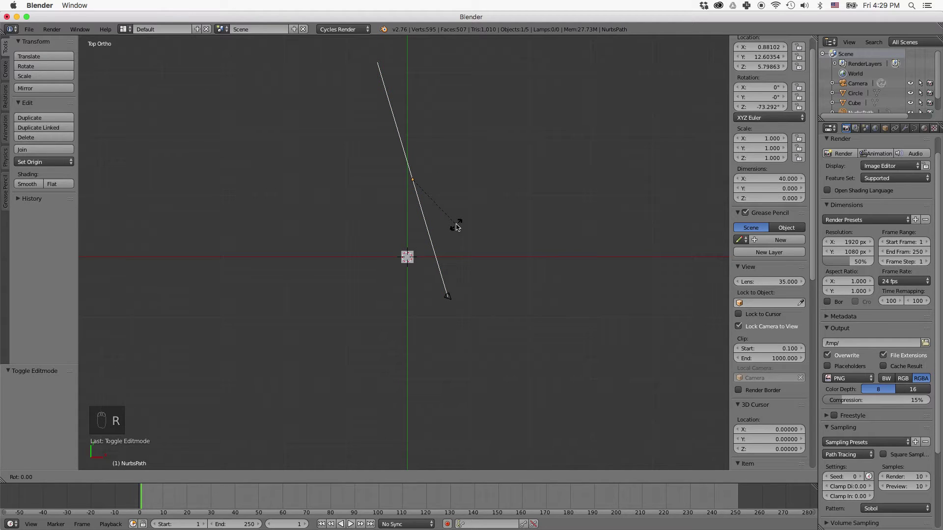
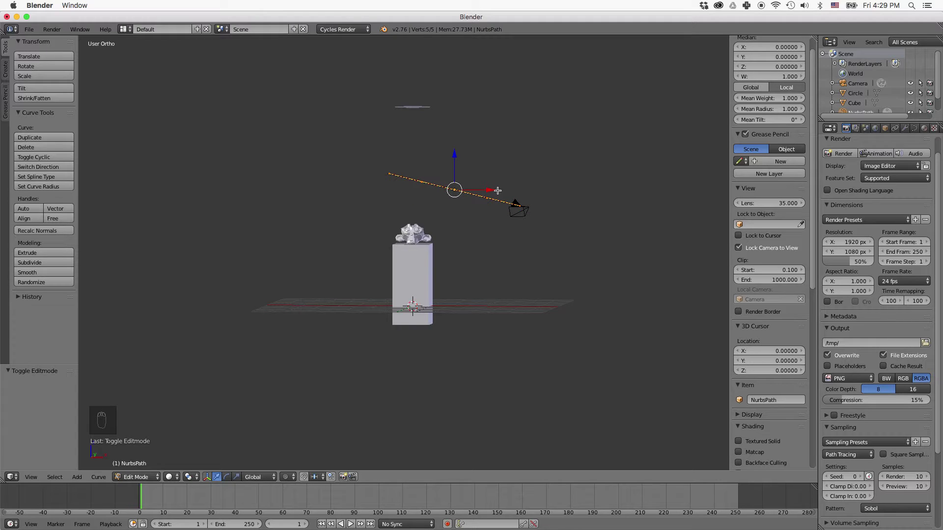
key("KP_5")
key("KP_5")
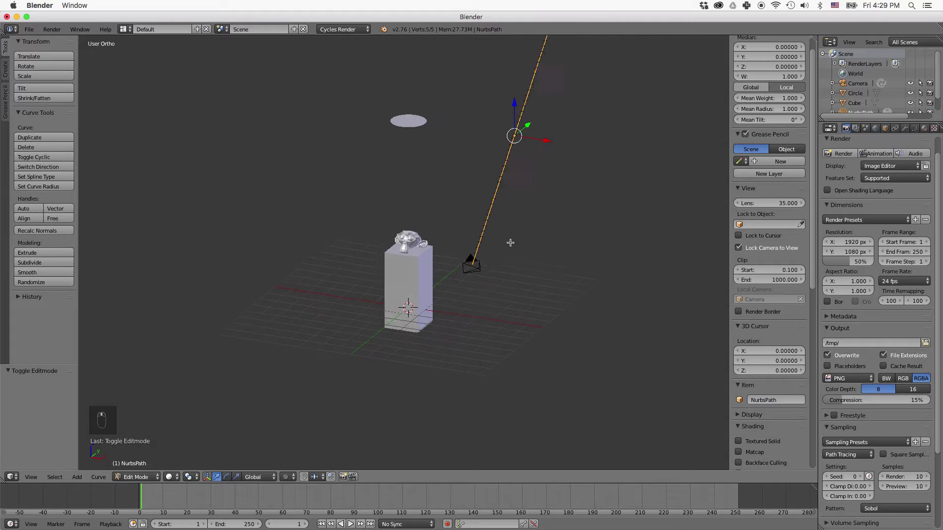
key("KP_7")
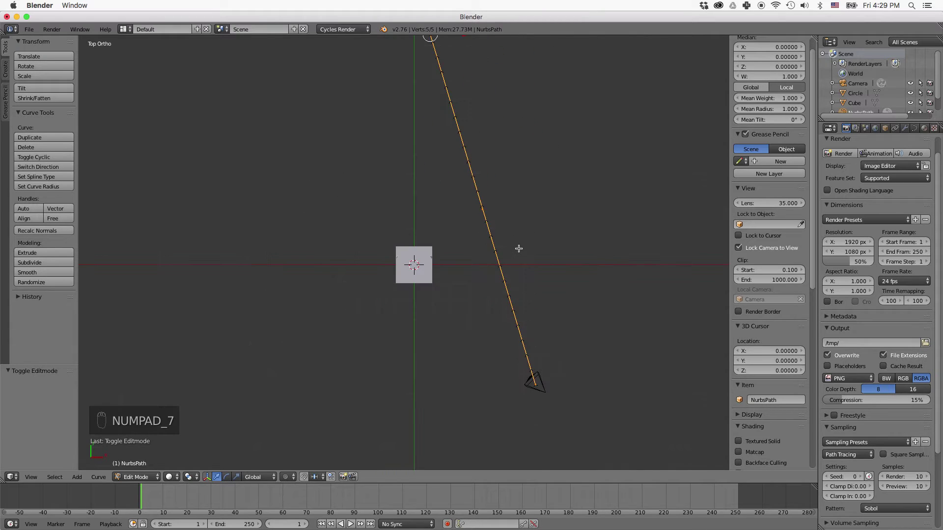
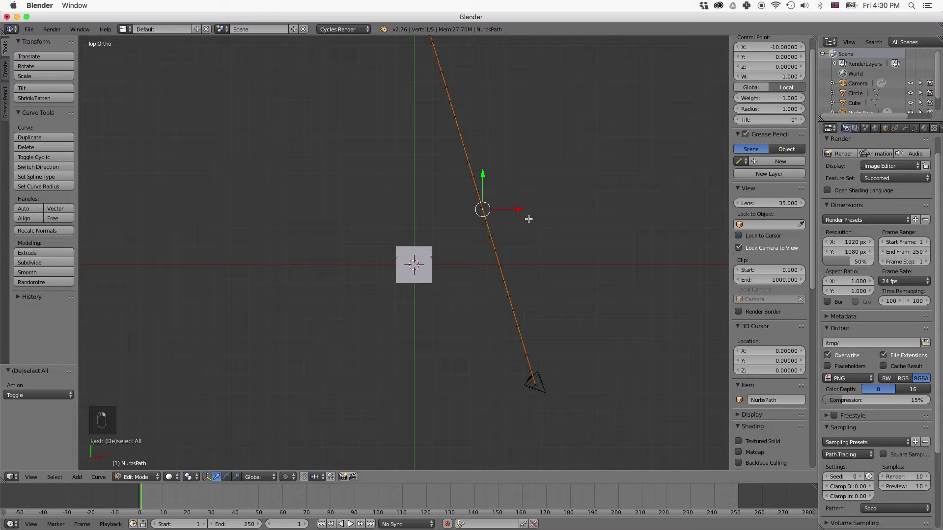
- Move several control points along X and Y to bend the path into an arc around the pedestal
left_click_drag(520, 212, 531, 211)
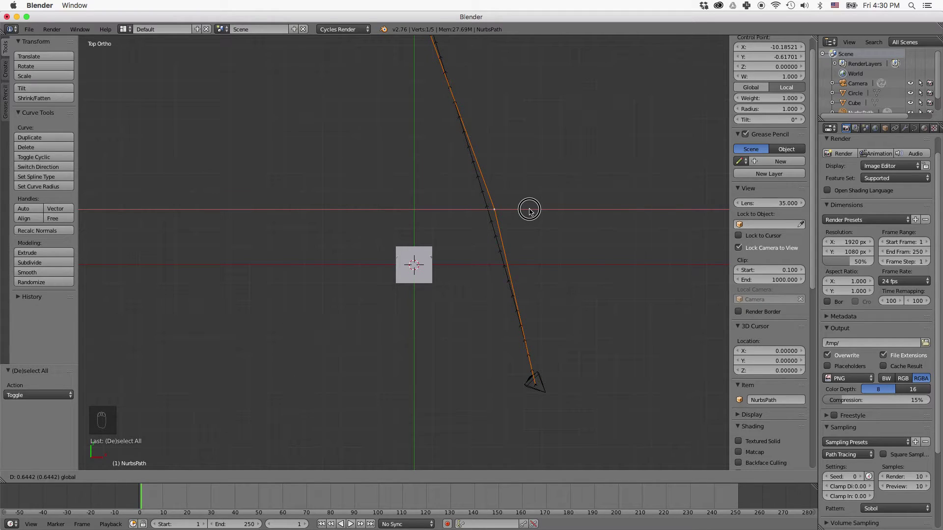
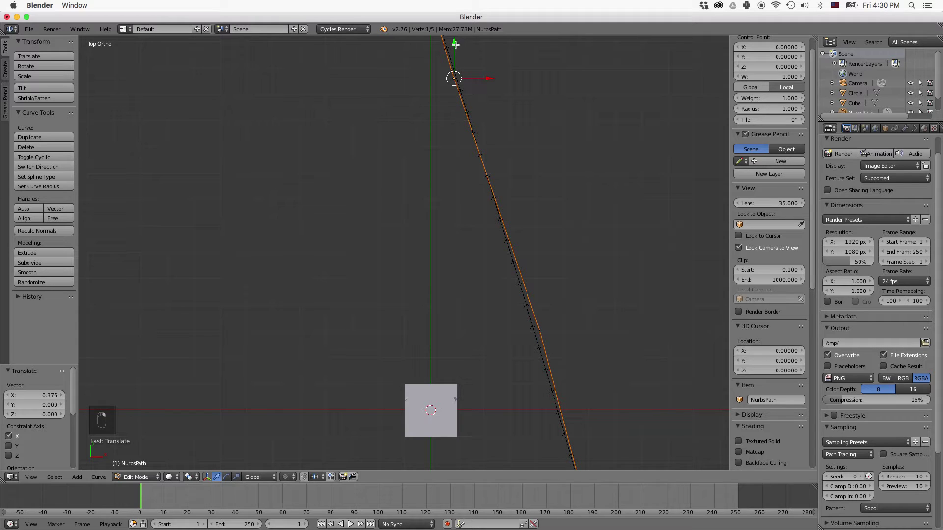
right_click(459, 44)
left_click_drag(457, 51, 452, 104)
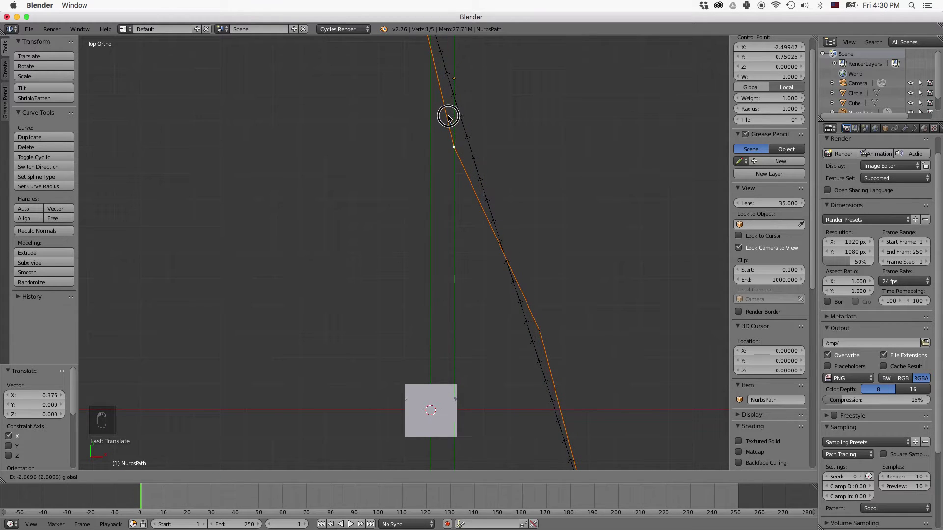
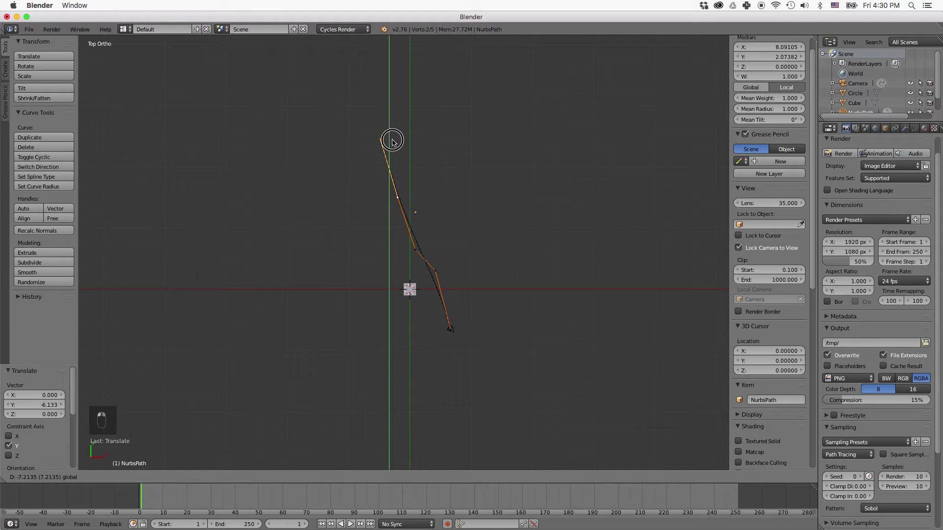
left_click_drag(397, 153, 401, 186)
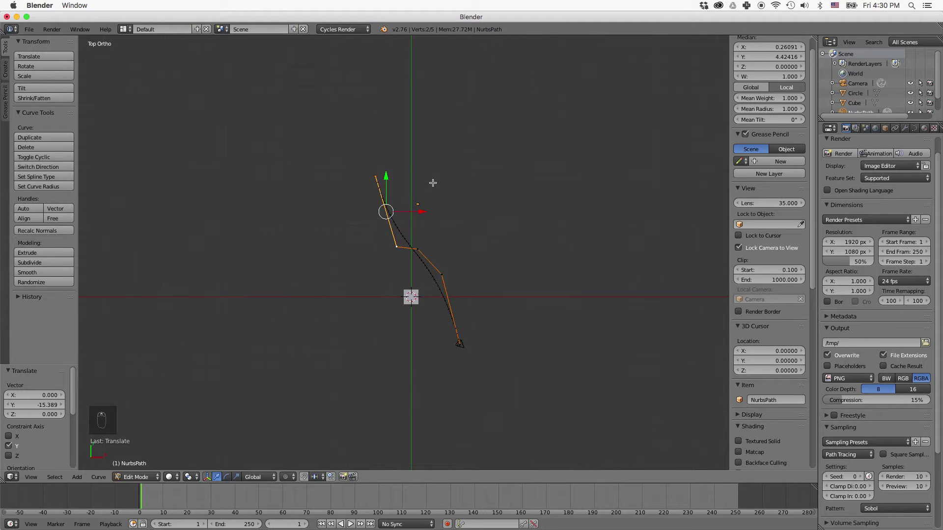
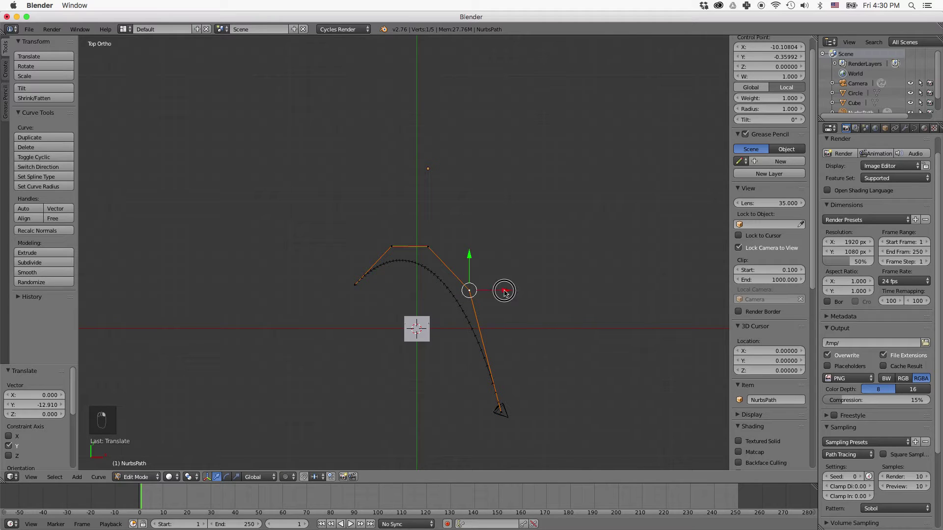
- Extrude four new points from the path's end, looping it around the pedestal back to the camera
left_click(526, 290)
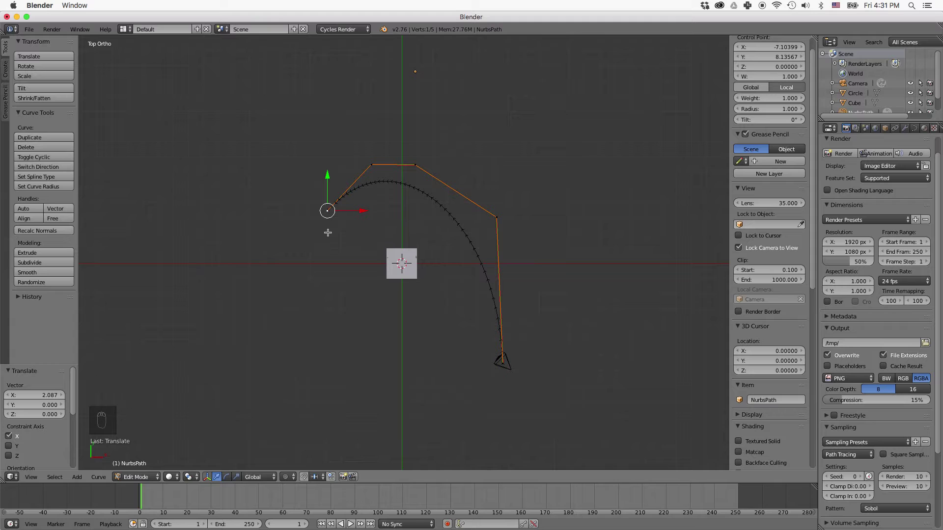
key("e")
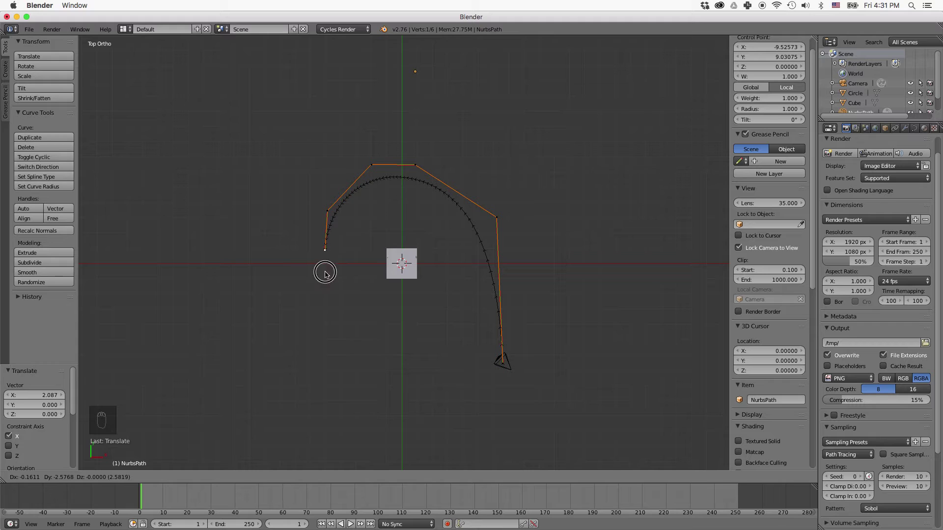
key("e")
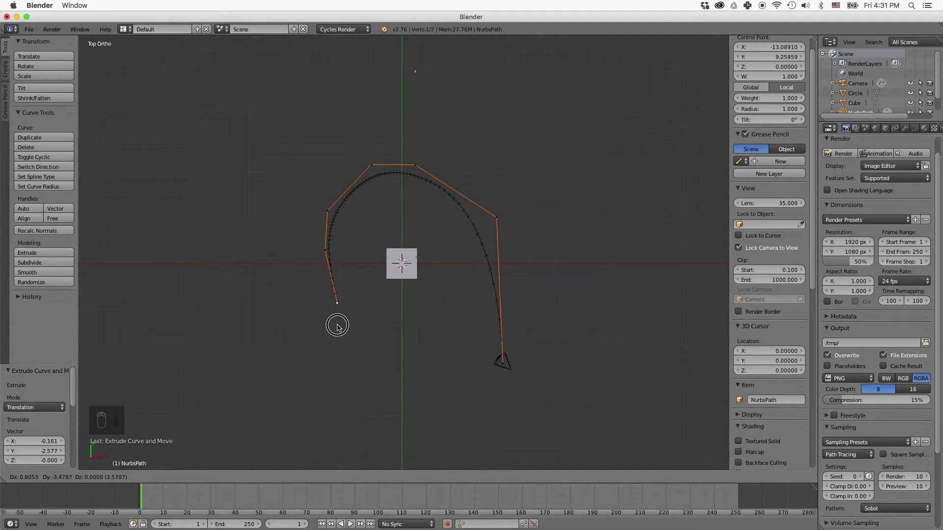
key("e")
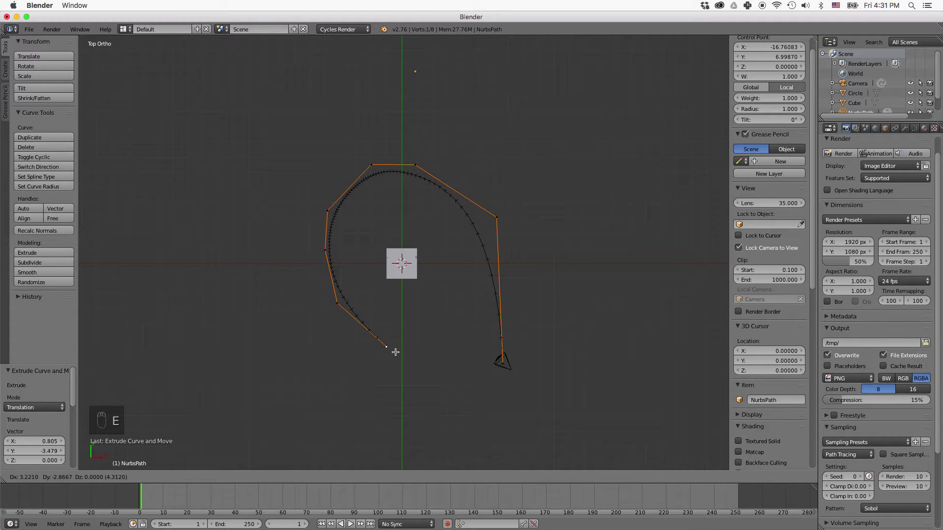
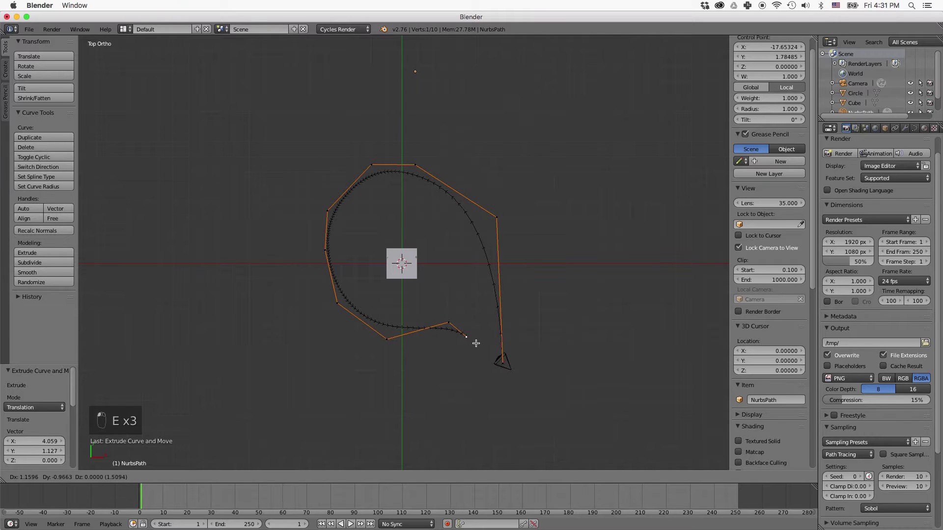
key("e")
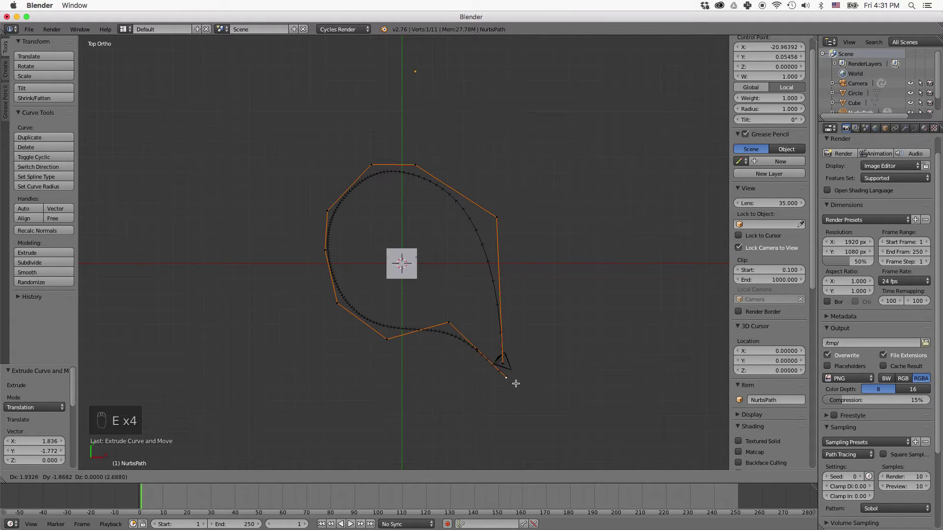
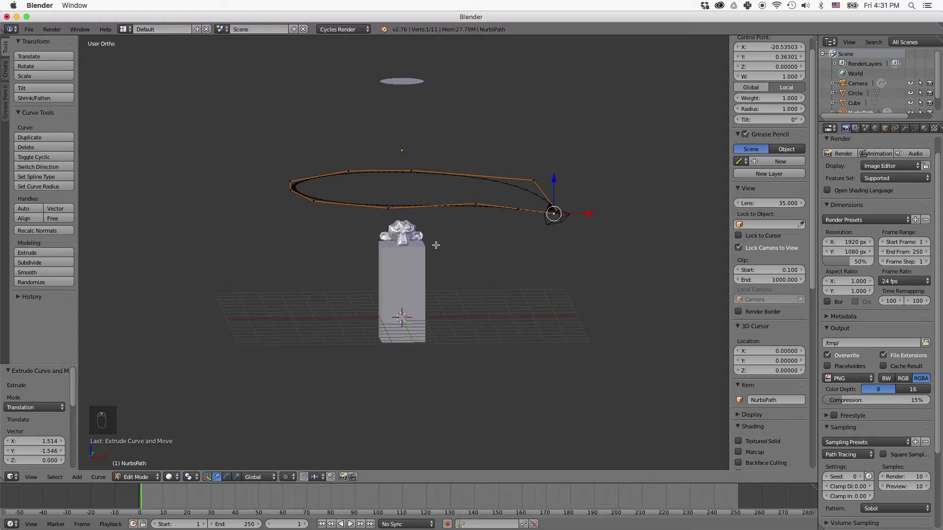
- Select all path points, drop the loop to the monkey head's height and check it from the front
key("a")
key("a")
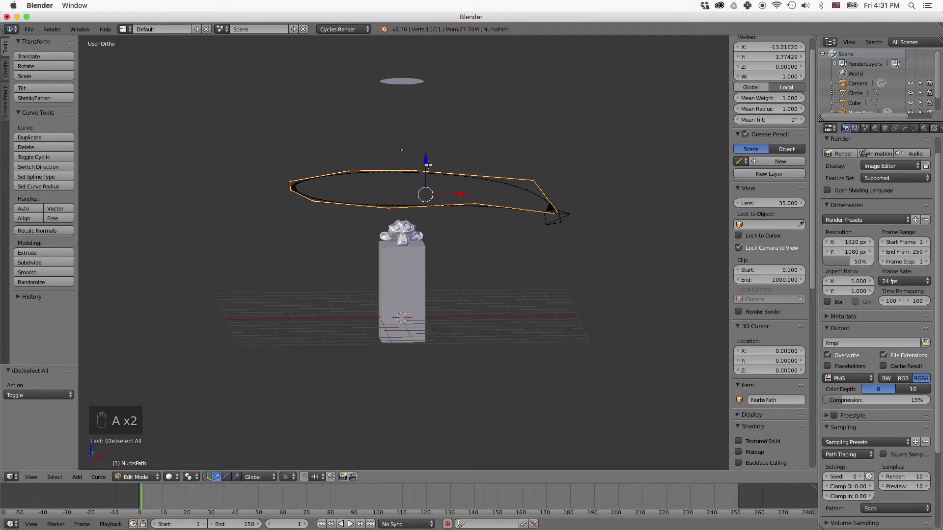
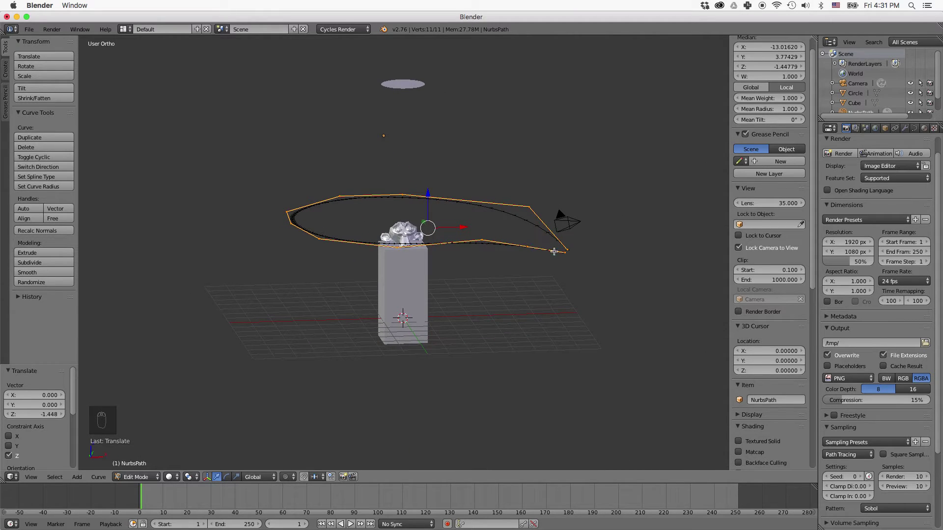
key("a")
key("KP_1")
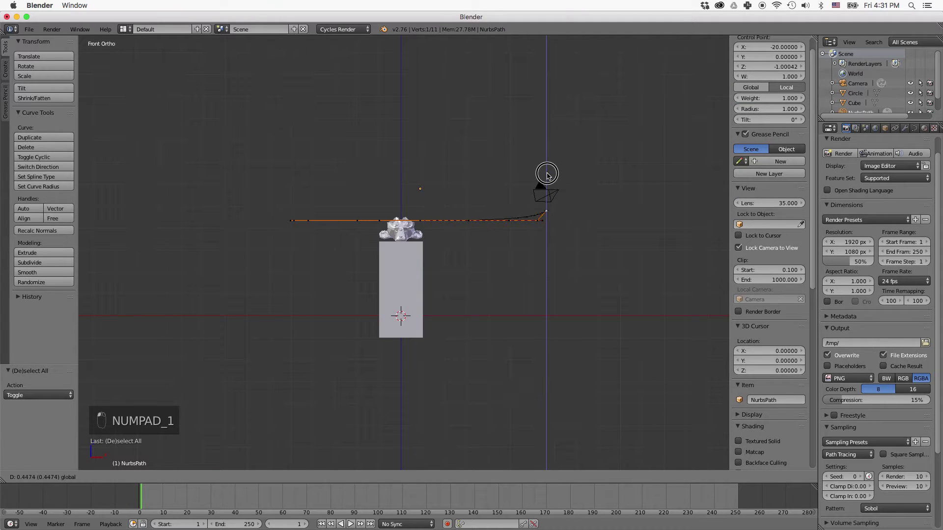
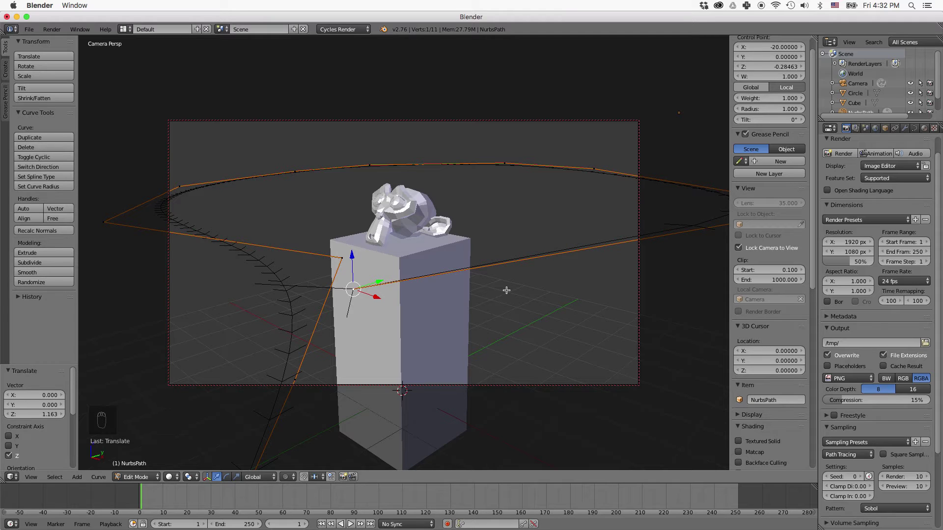
- Reposition the last two path points near the camera and leave path editing
key("Escape")
key("KP_1")
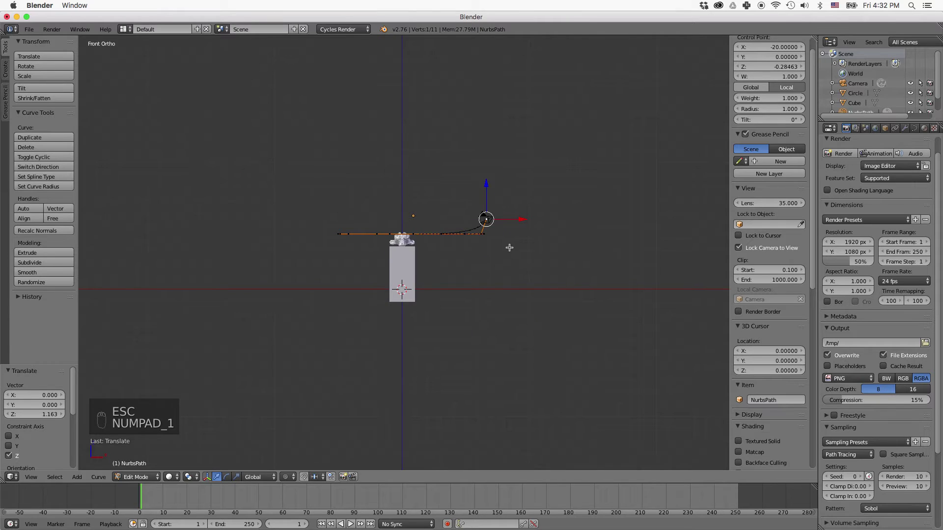
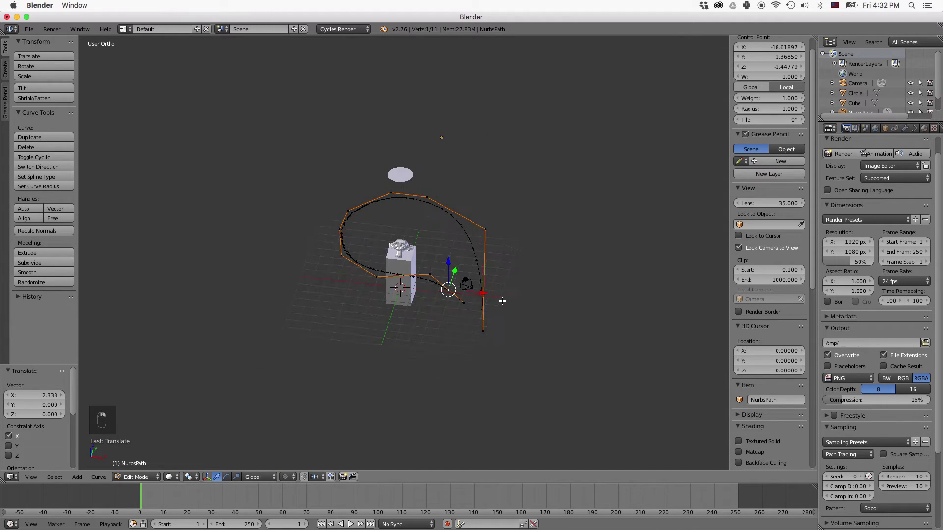
key("Tab")
left_click_drag(471, 281, 515, 284)
left_click(540, 287)
left_click_drag(541, 287, 510, 270)
left_click(503, 298)
key("KP_7")
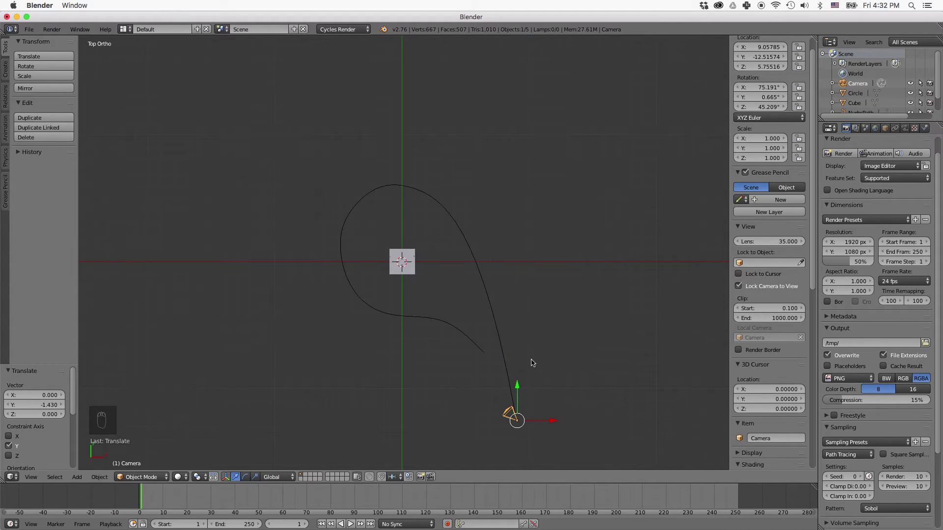
- Looking through the camera, pull it back and raise it to frame the pedestal and monkey head
key("KP_0")
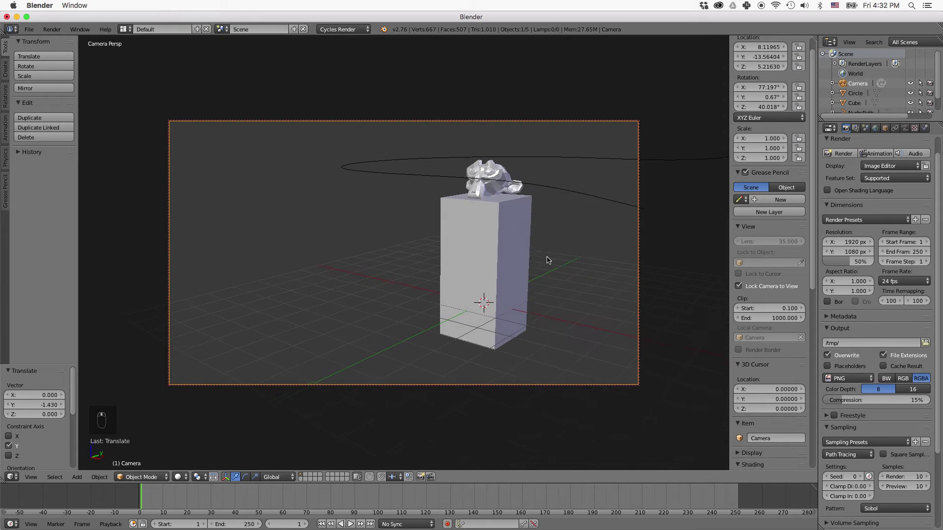
left_click_drag(556, 254, 471, 283)
left_click_drag(448, 299, 409, 258)
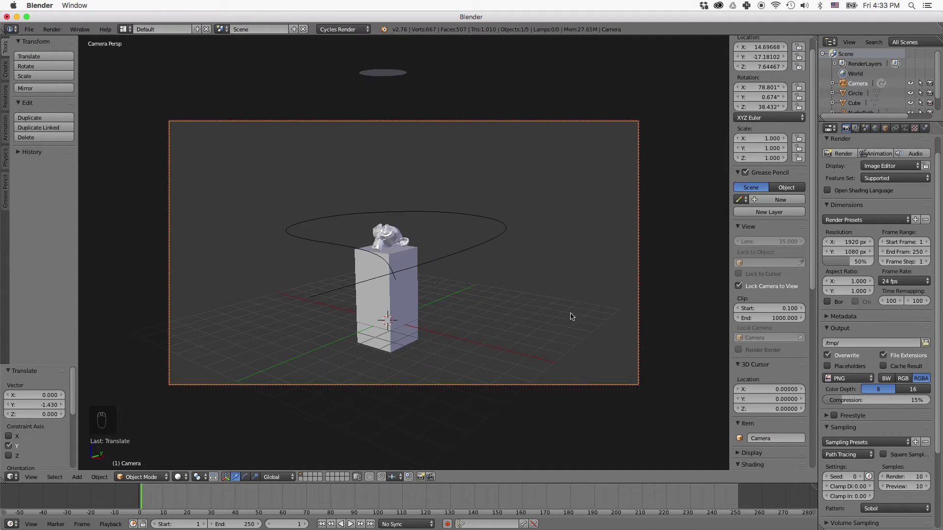
- Extrude a new end point on the NURBS path and raise it to the camera's position
key("KP_1")
left_click_drag(598, 261, 590, 272)
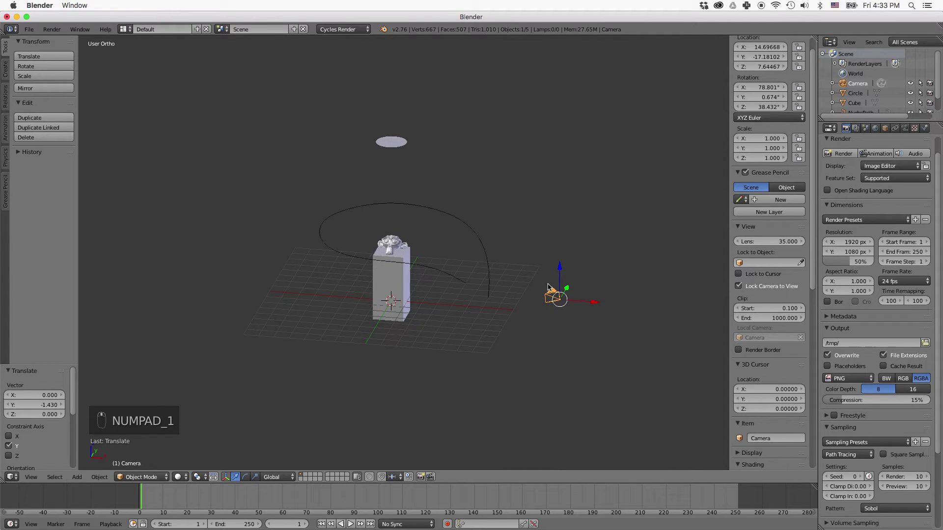
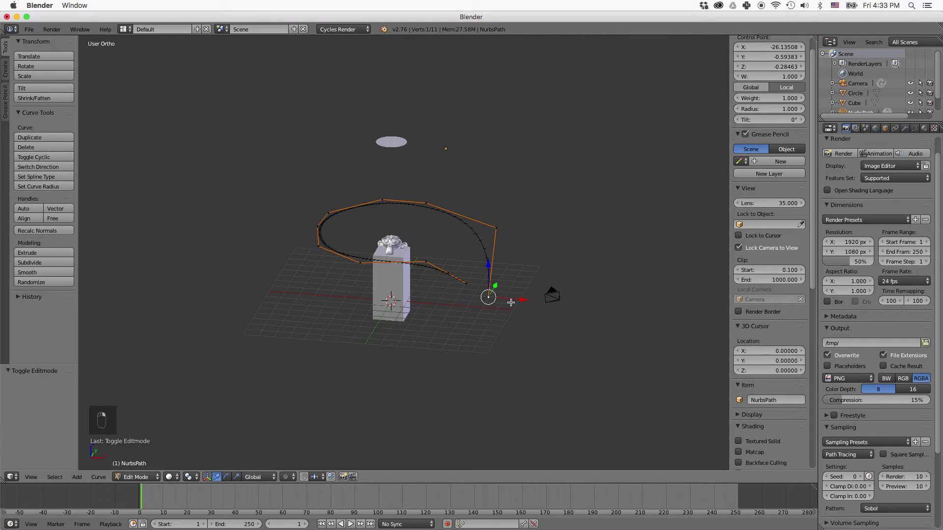
key("e")
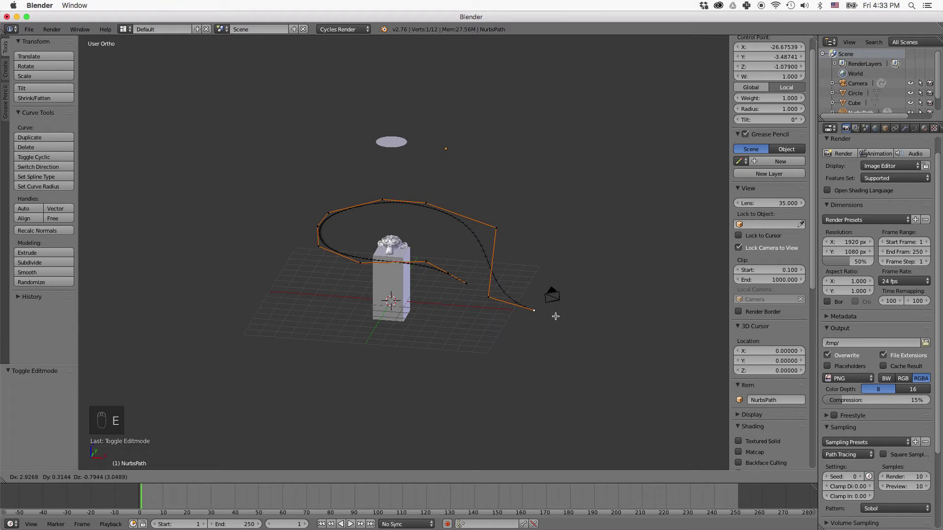
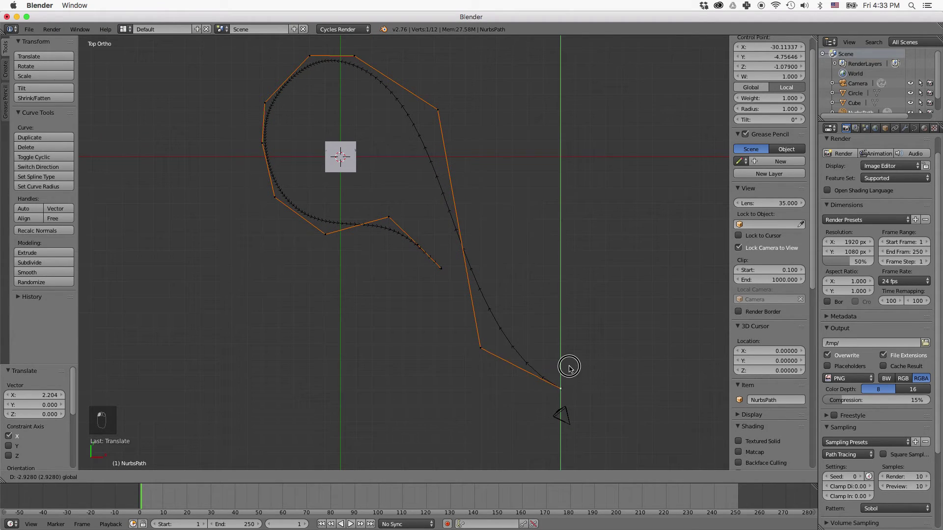
key("KP_1")
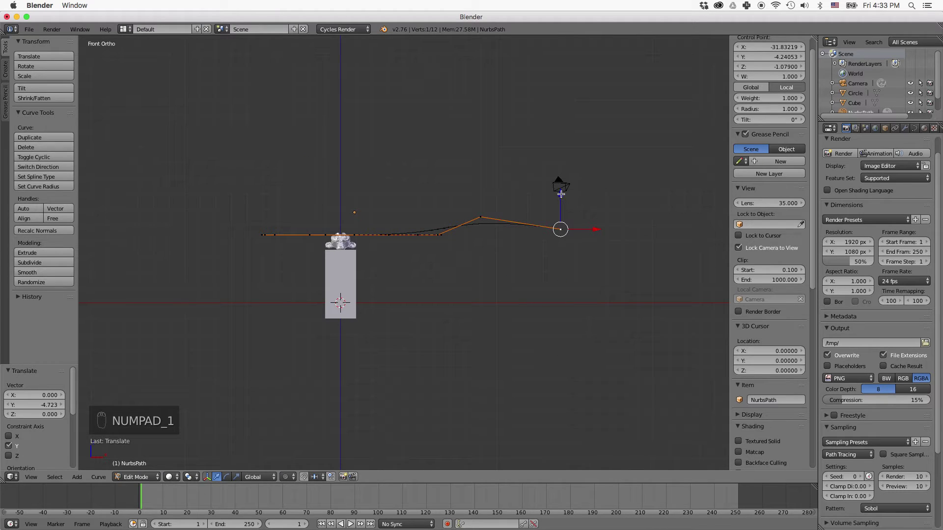
middle_click(564, 155)
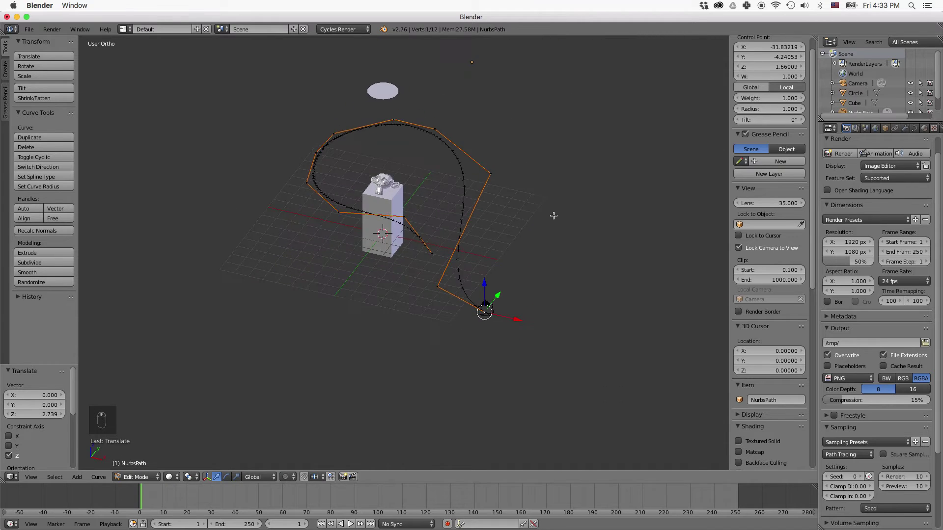
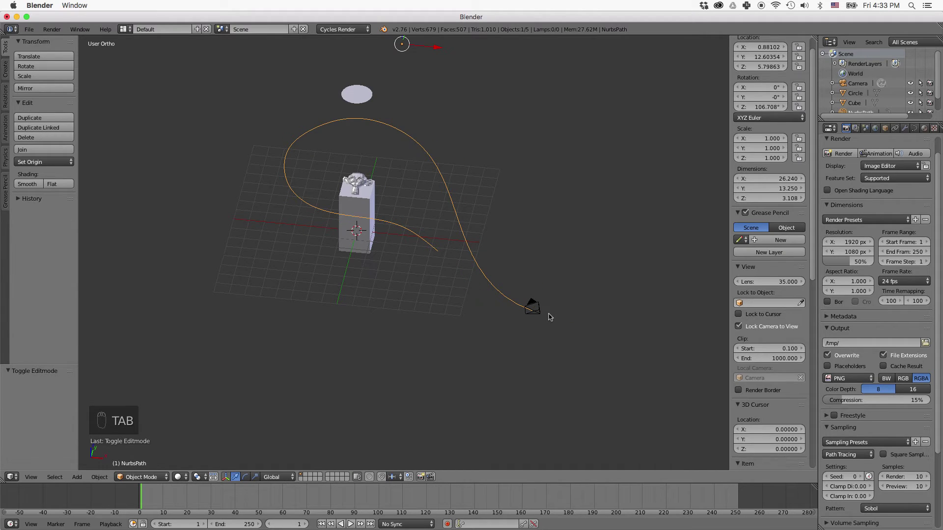
- Parent the camera to the NURBS path with Follow Path (Ctrl+P)
left_click_drag(541, 308, 498, 285)
left_click_drag(495, 285, 557, 270)
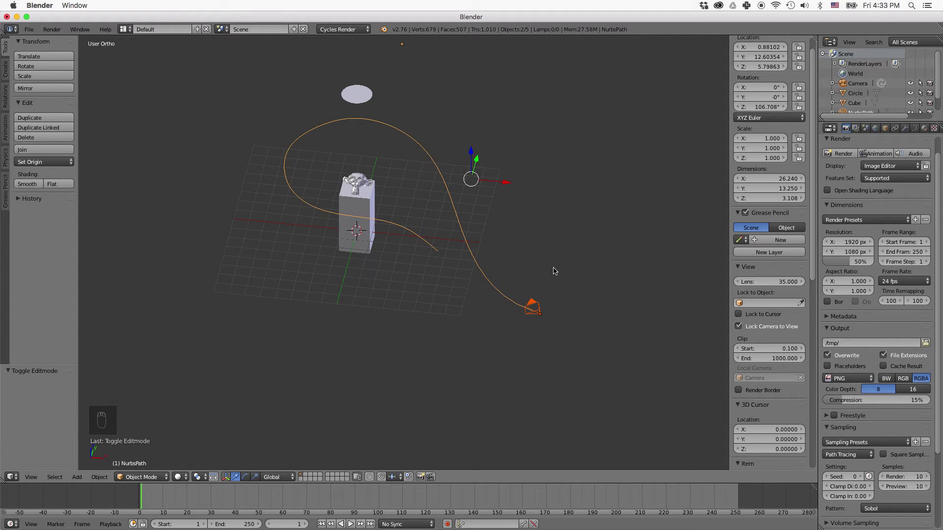
key("ctrl+p")
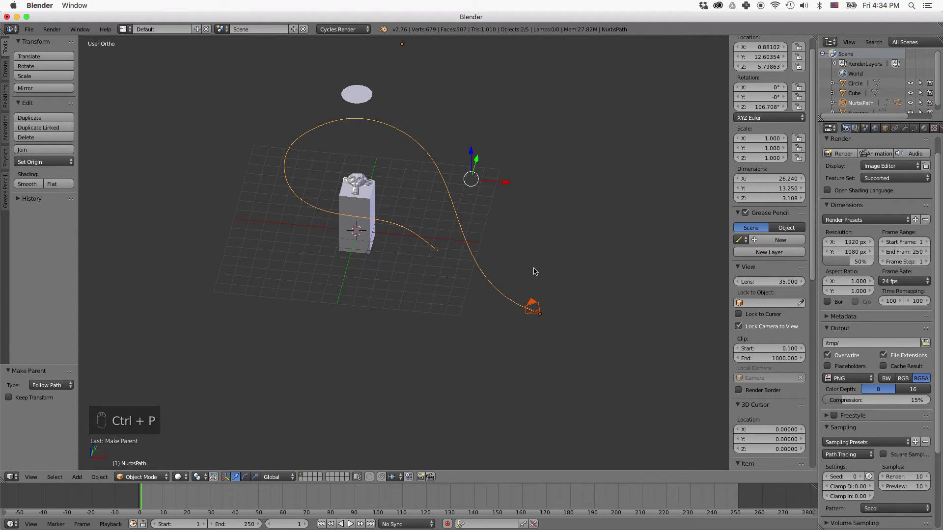
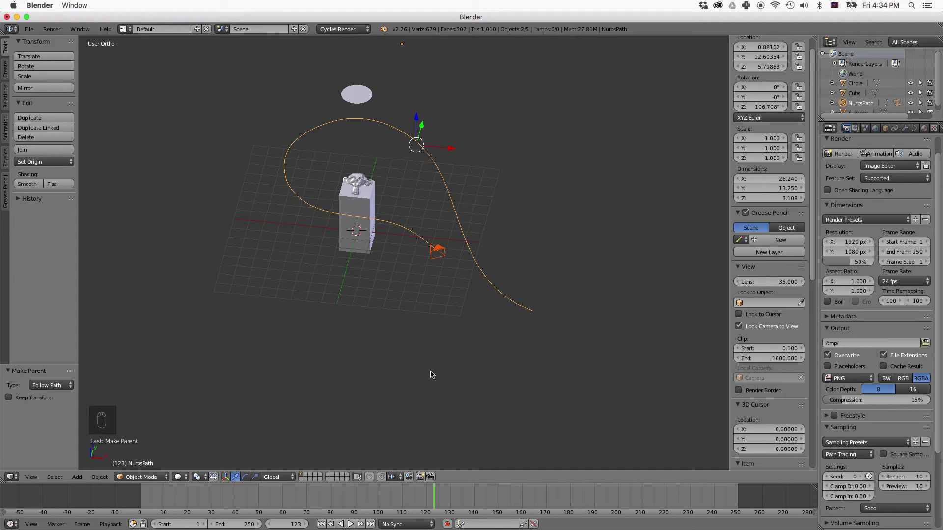
- Preview the camera gliding along the loop by scrubbing frames in camera view
key("KP_0")
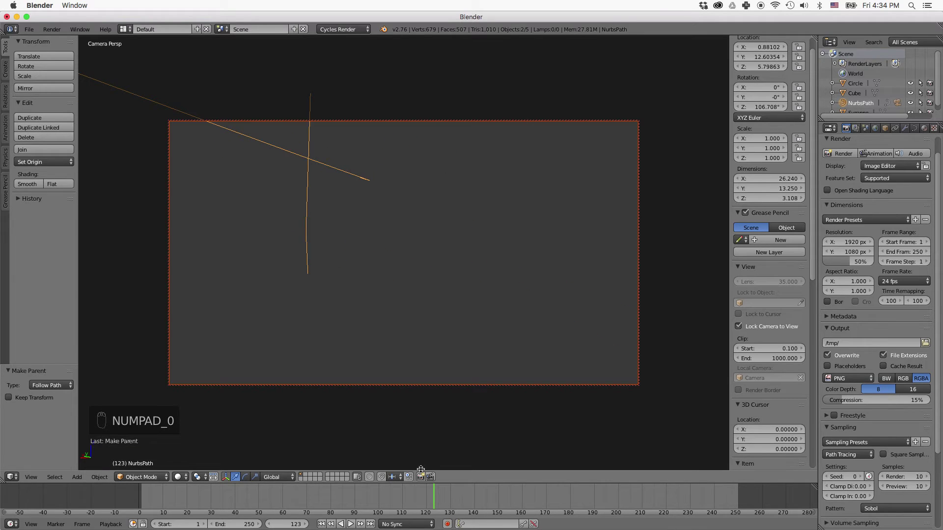
middle_click(438, 496)
left_click_drag(200, 494, 170, 491)
left_click_drag(169, 490, 135, 491)
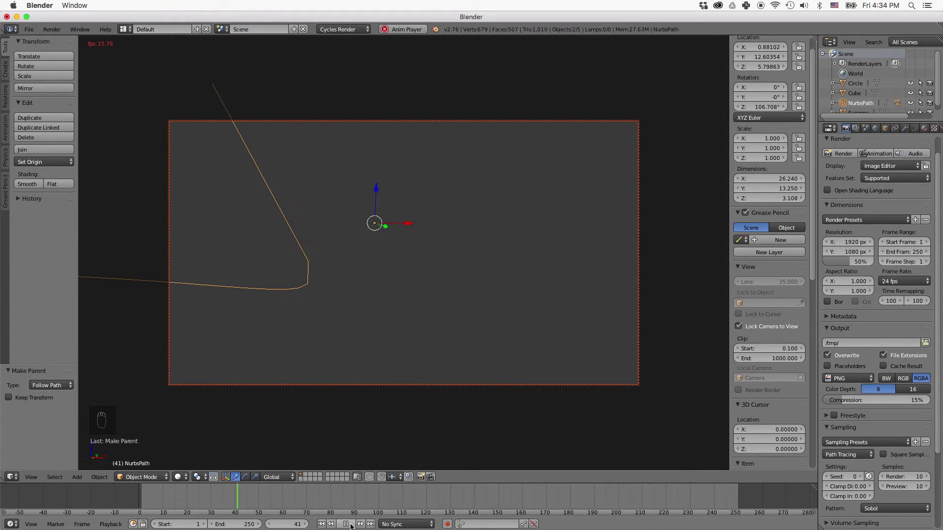
left_click_drag(353, 527, 525, 395)
key("KP_1")
left_click_drag(514, 335, 499, 362)
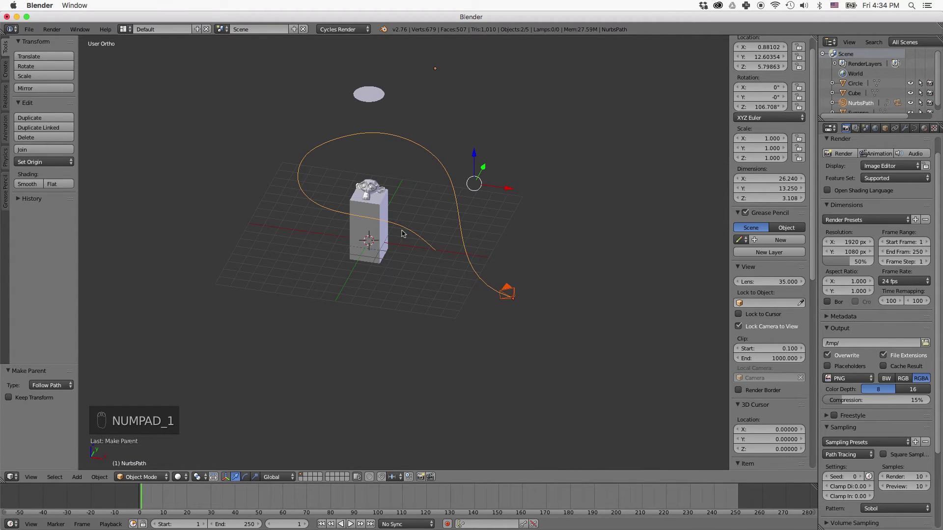
- Select the camera then the monkey head and bring up the tracking constraint choices (Ctrl+T)
key("a")
left_click_drag(512, 290, 400, 210)
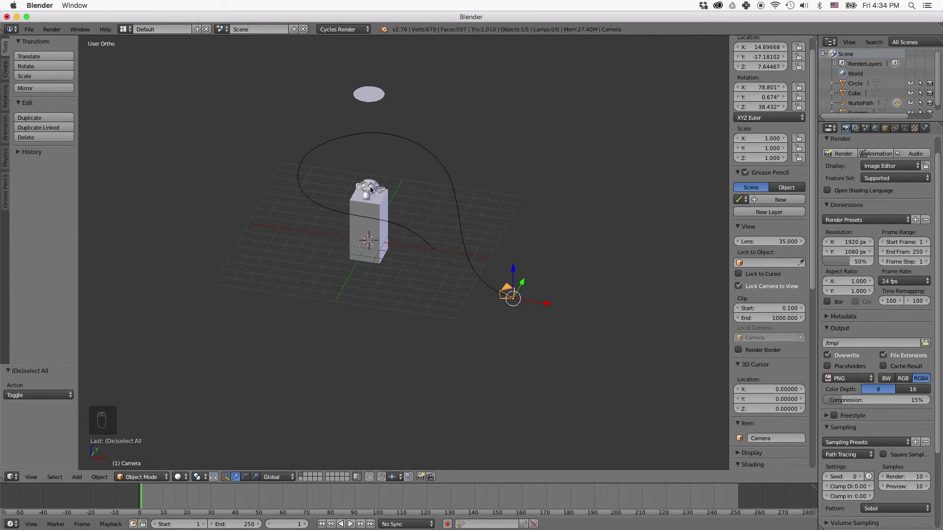
right_click(373, 188)
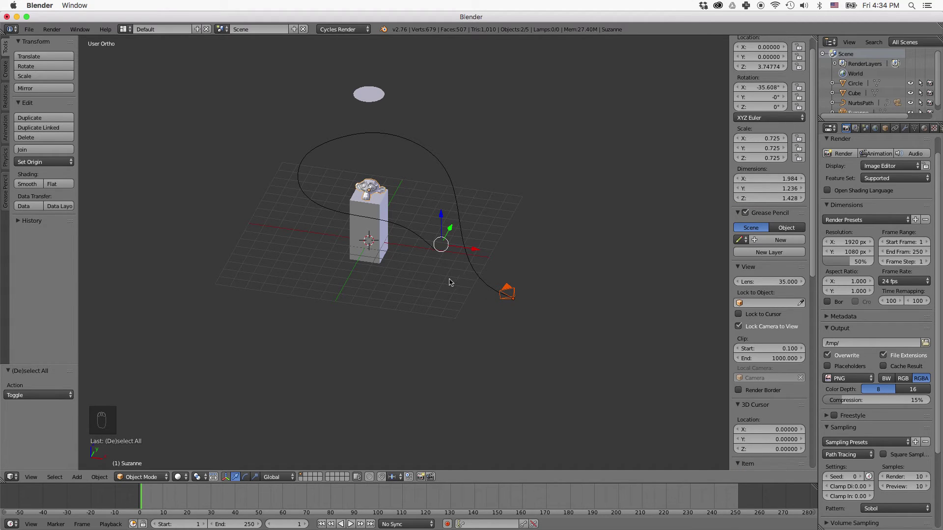
key("ctrl+t")
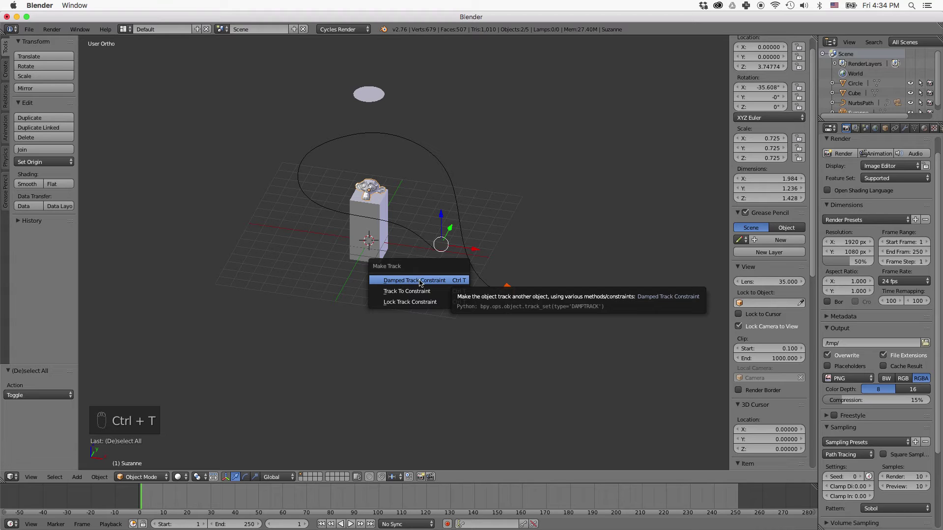
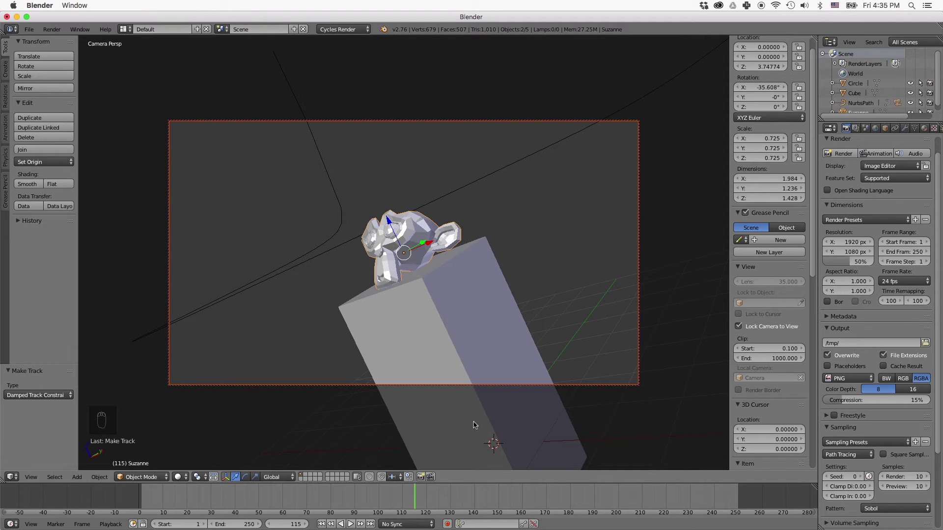
- Select the NURBS path and enter Edit Mode on its control points
key("KP_1")
left_click_drag(446, 297, 366, 195)
right_click(365, 195)
right_click(380, 233)
key("Tab")
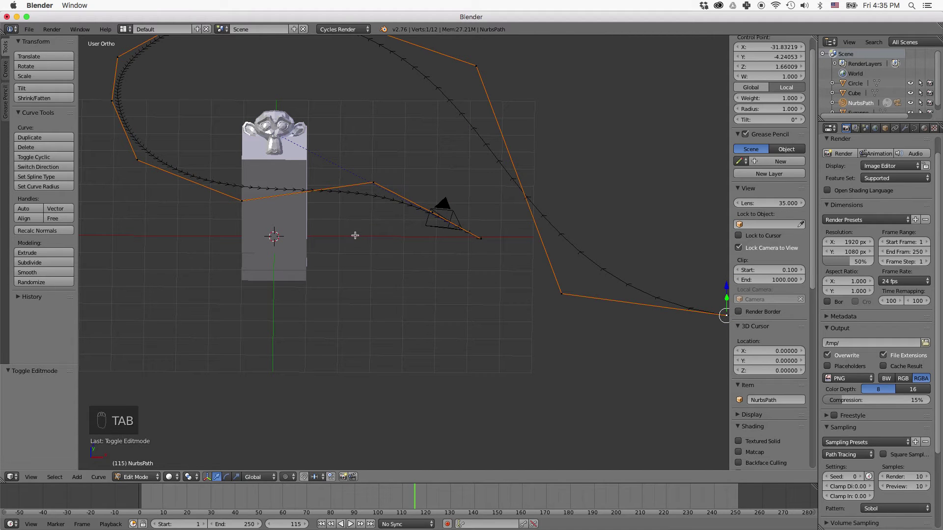
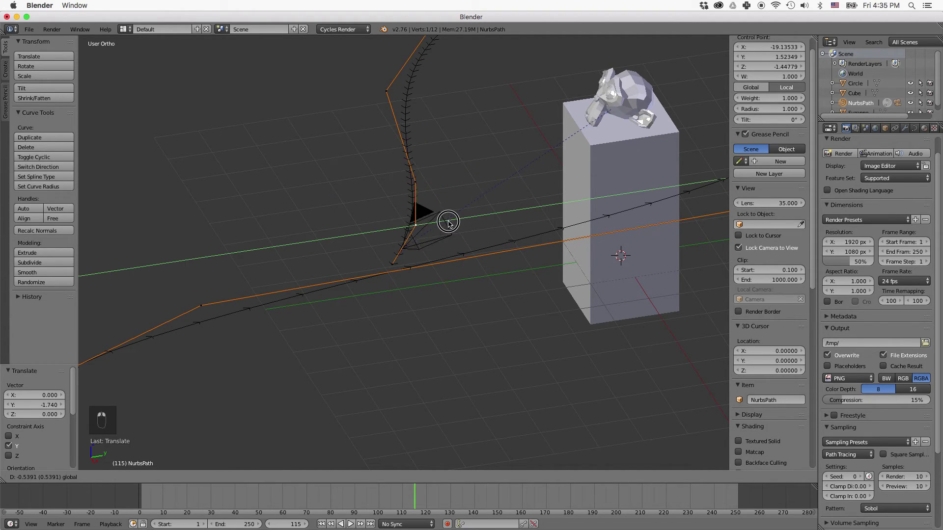
- Nudge the end control points near the camera's start and return the timeline to frame 0
left_click(445, 223)
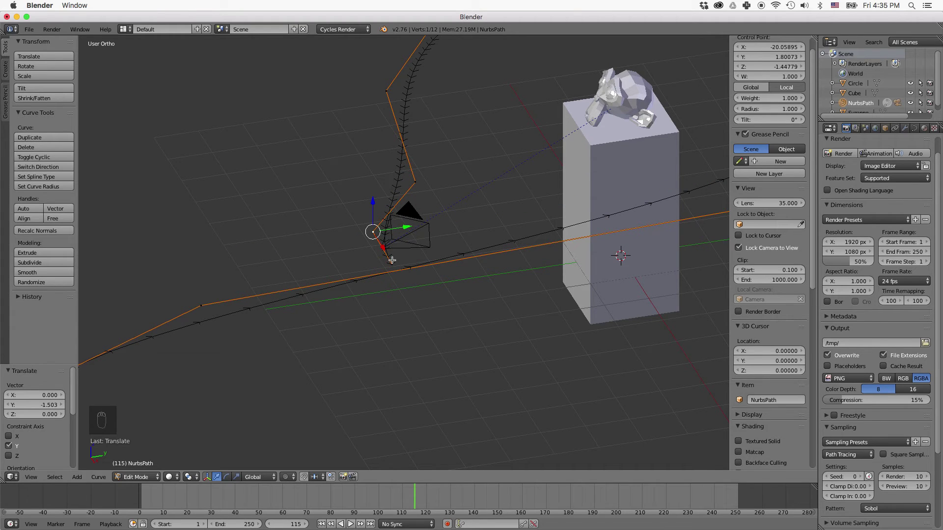
left_click(367, 267)
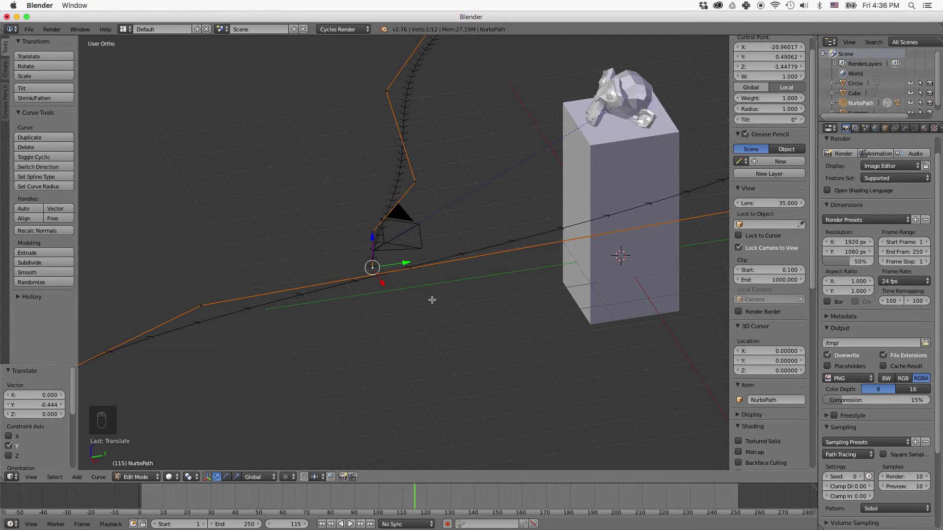
left_click_drag(416, 498, 386, 473)
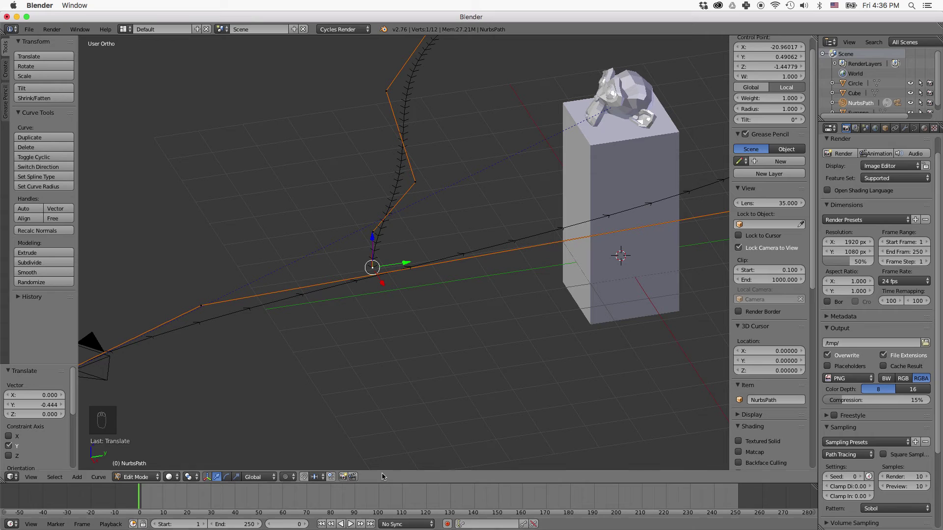
key("KP_0")
key("KP_0")
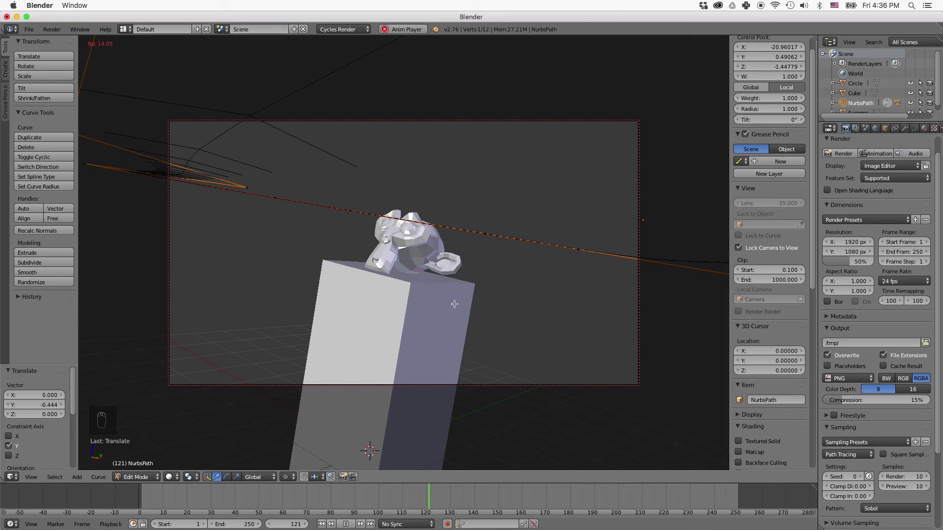
middle_click(357, 519)
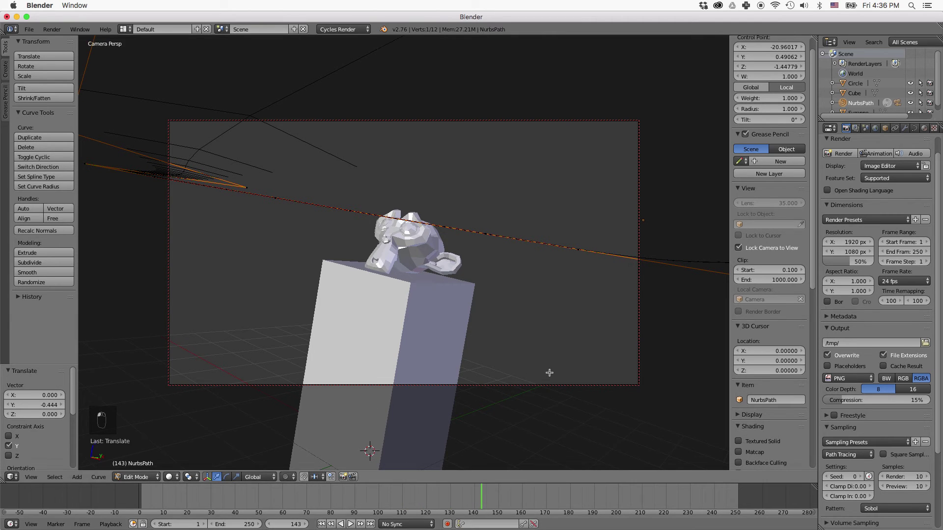
key("KP_1")
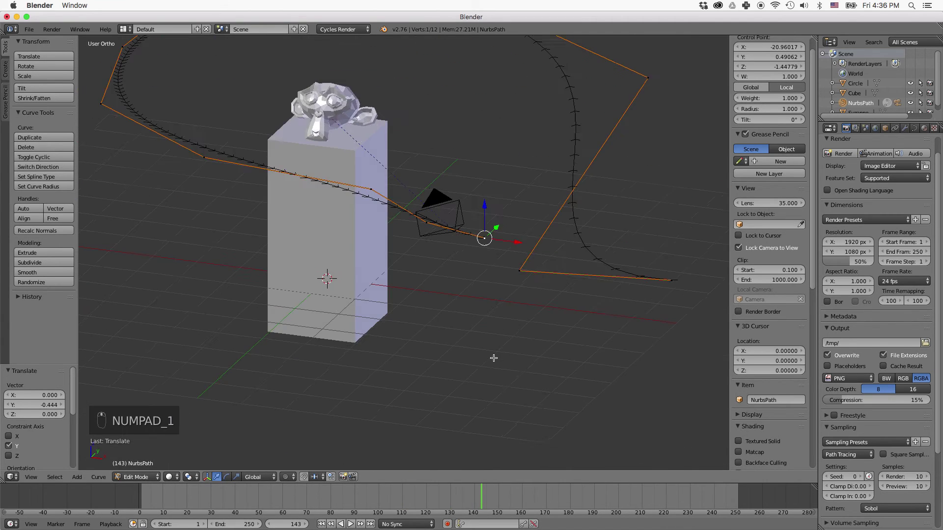
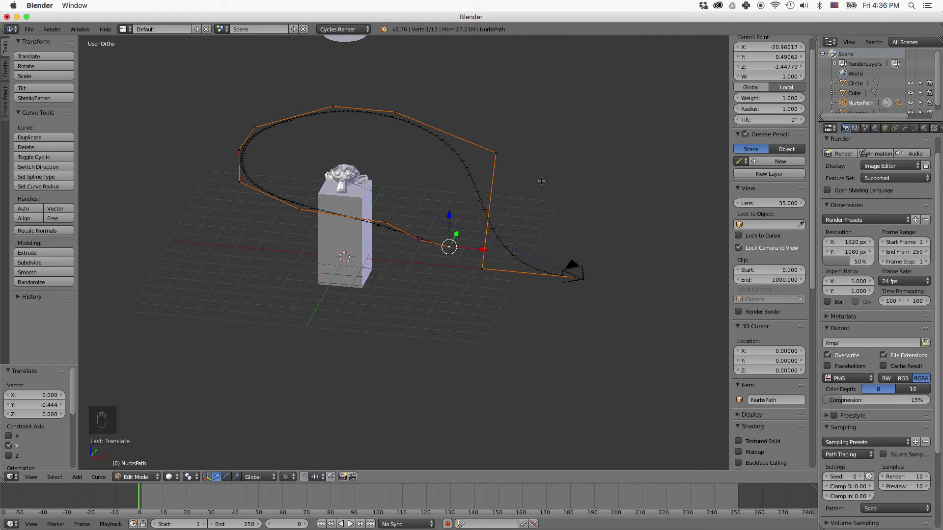
- Leave path editing and scrub the timeline to check the camera move
key("Tab")
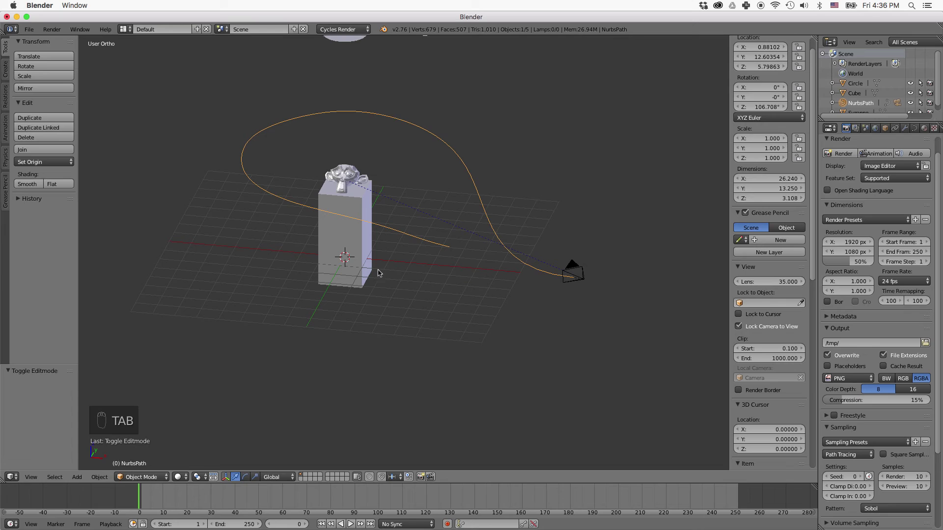
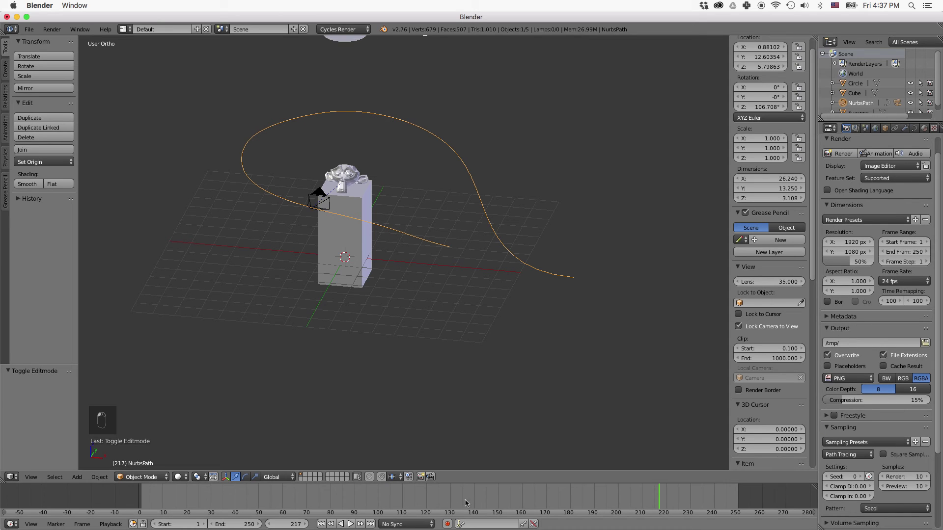
left_click_drag(145, 497, 849, 176)
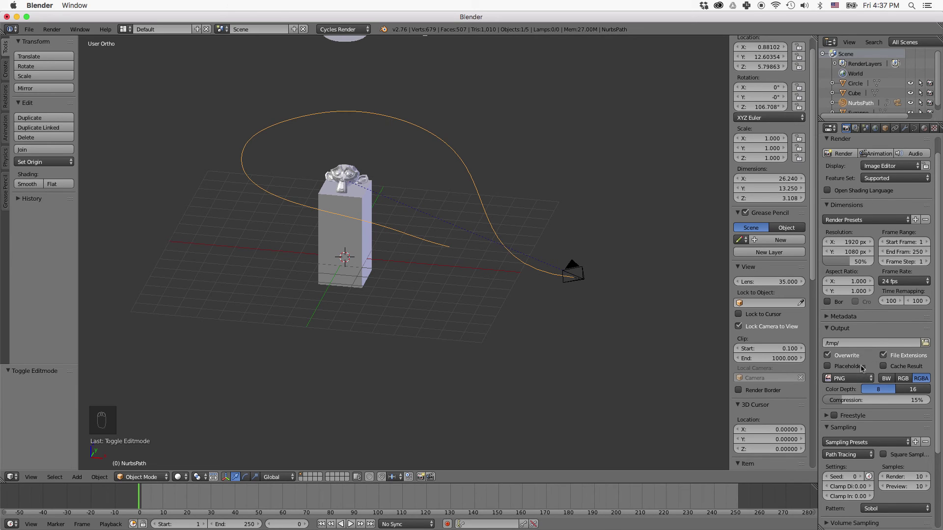